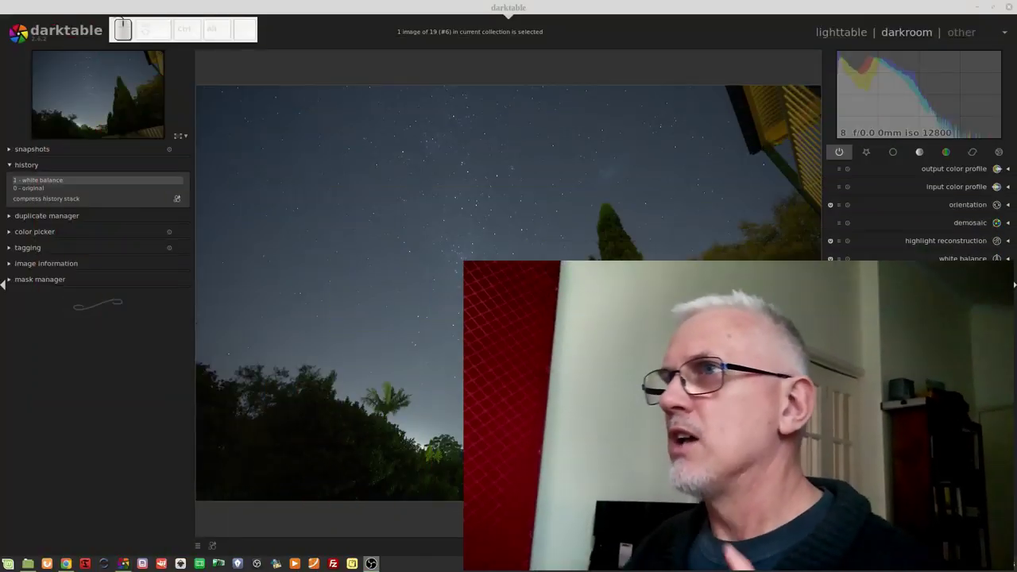
Zoom the darkroom preview to 100% around the trees and fence to inspect the noise
{"action": "scroll", "scroll_direction": "down", "scroll_amount": 3}
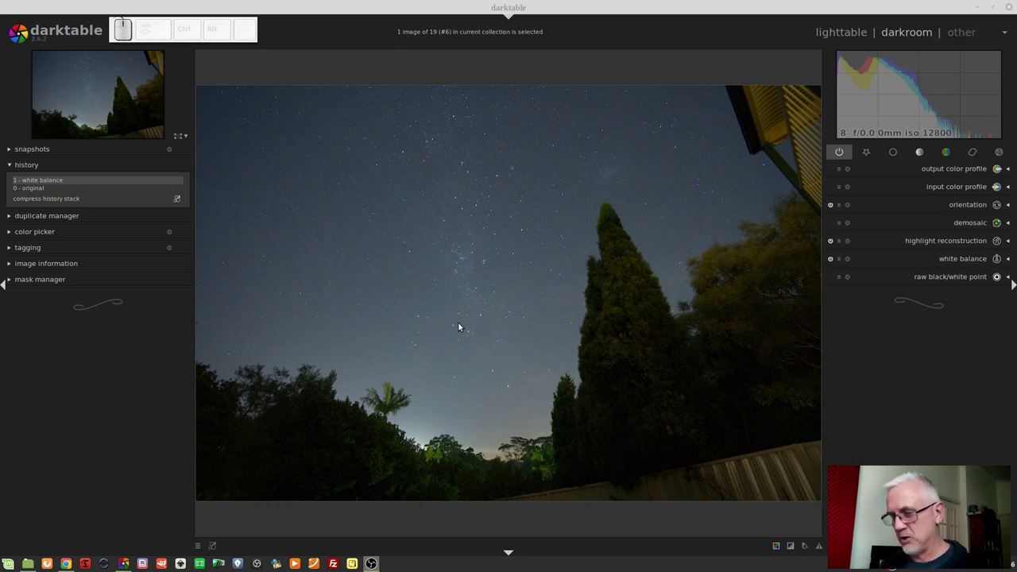
{"action": "key", "text": "alt+1"}
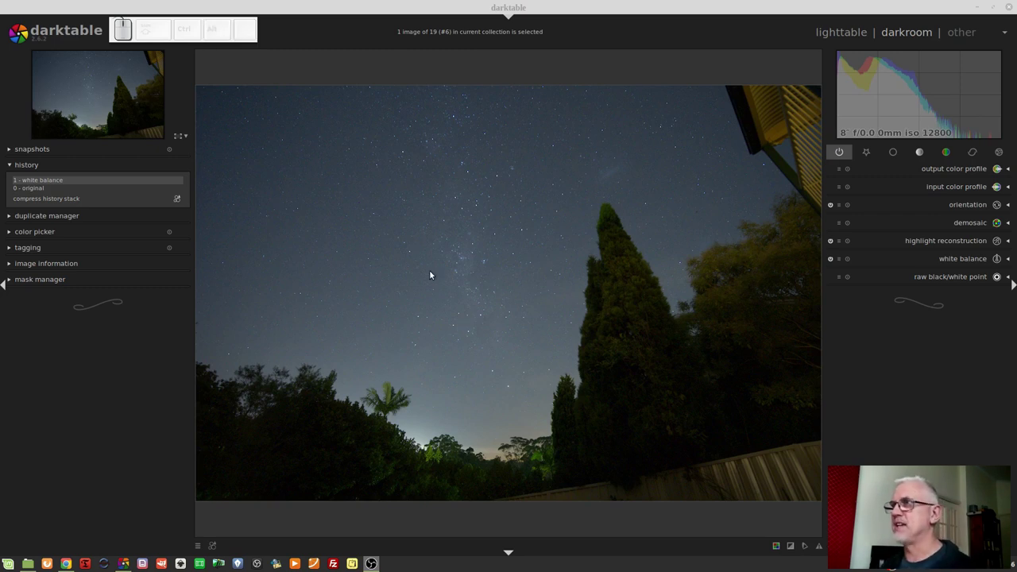
{"action": "left_click", "coordinate": [455, 277]}
{"action": "key", "text": "alt+1"}
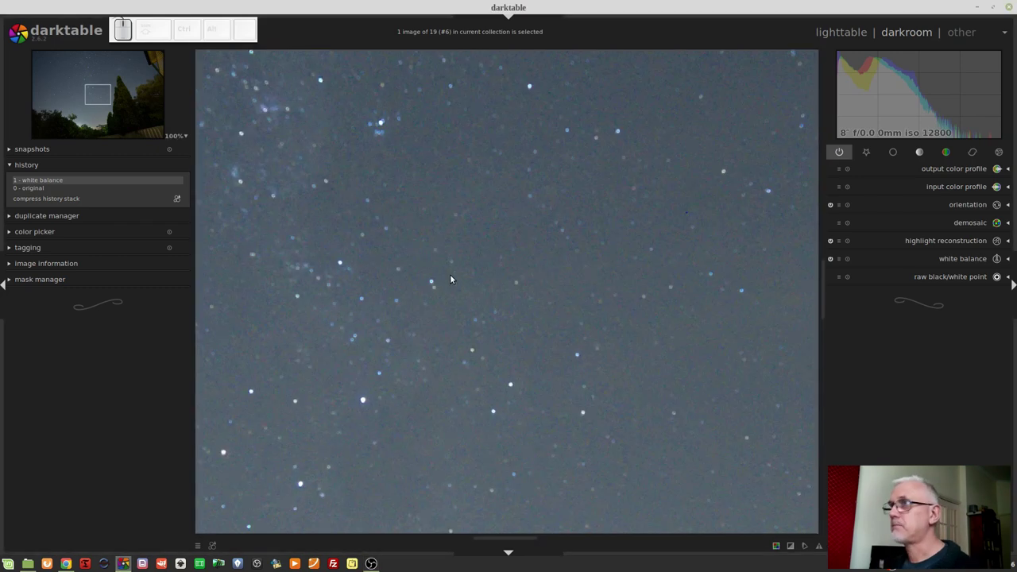
Drag in the left panel while browsing toward the correction modules
{"action": "left_click_drag", "start_coordinate": [118, 143], "coordinate": [118, 180]}
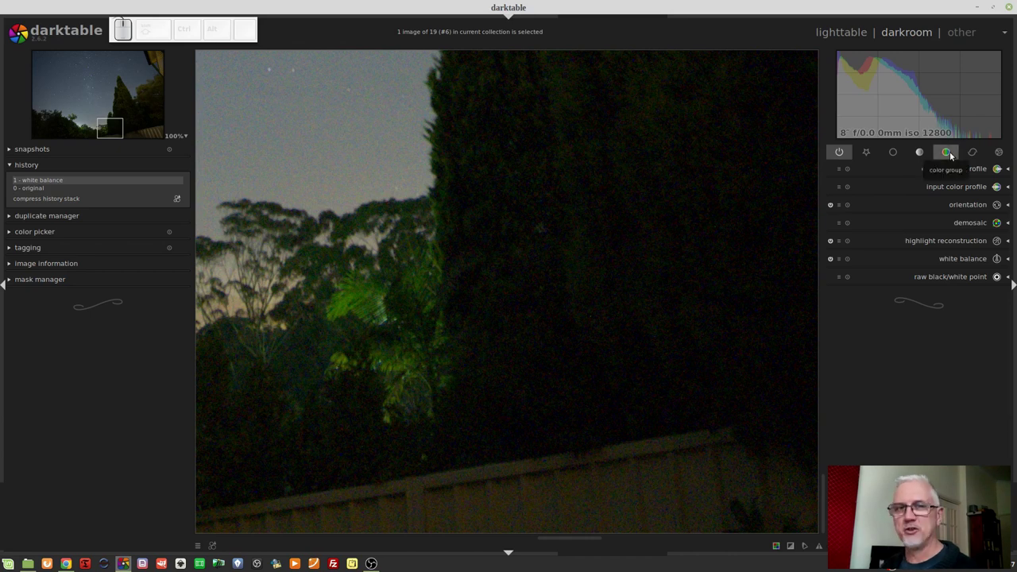
{"action": "left_click", "coordinate": [975, 152]}
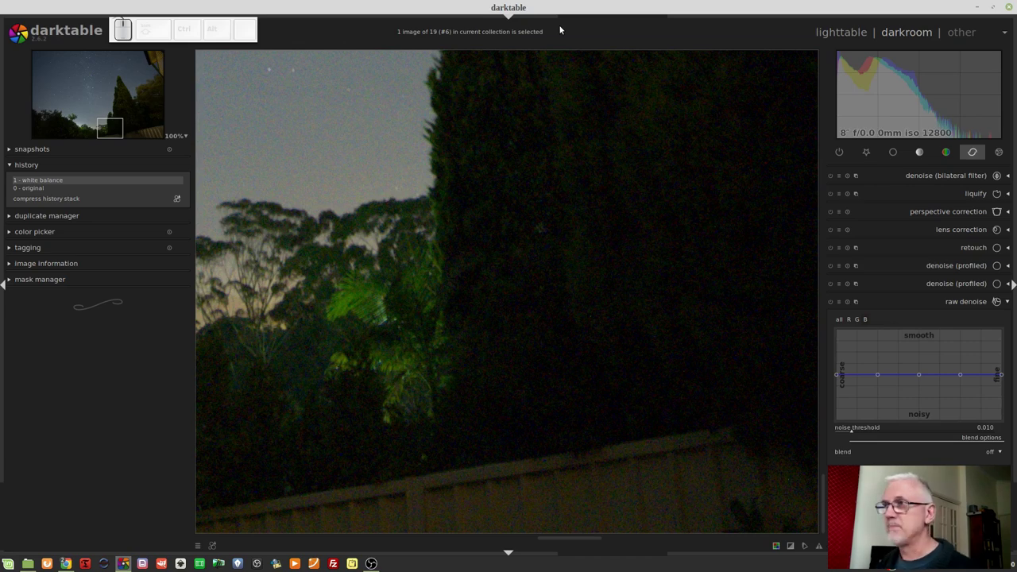
Switch to the browser and scroll the Wikipedia Demosaicing article down to the colour filter array section
{"action": "key", "text": "alt+Tab"}
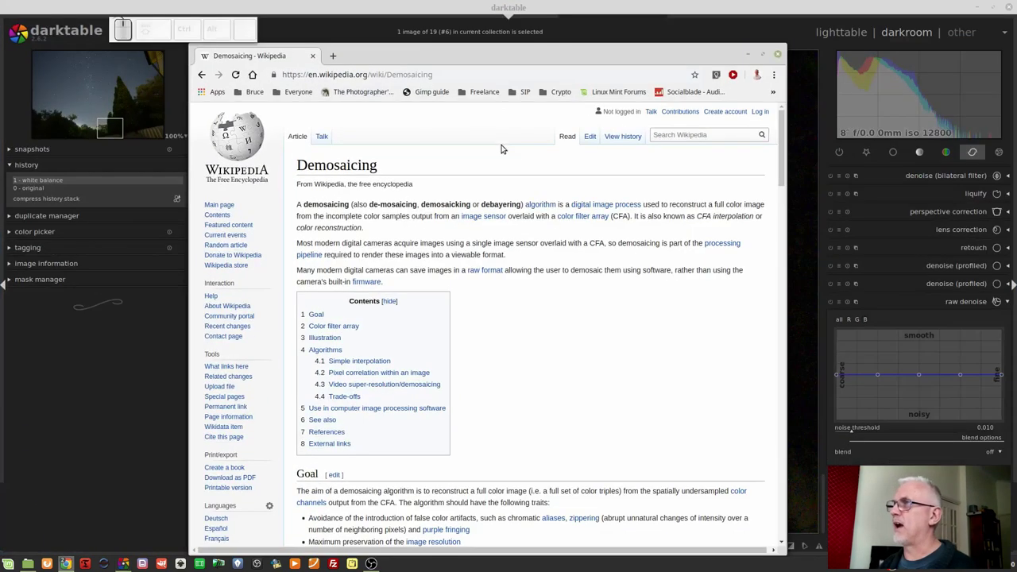
{"action": "scroll", "scroll_direction": "down", "scroll_amount": 3}
{"action": "scroll", "scroll_direction": "down", "scroll_amount": 3}
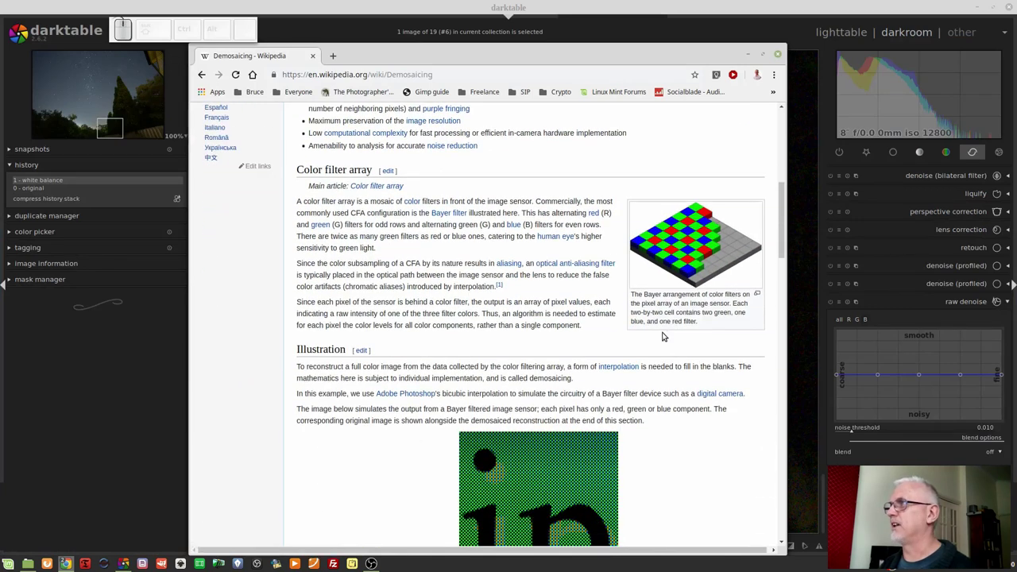
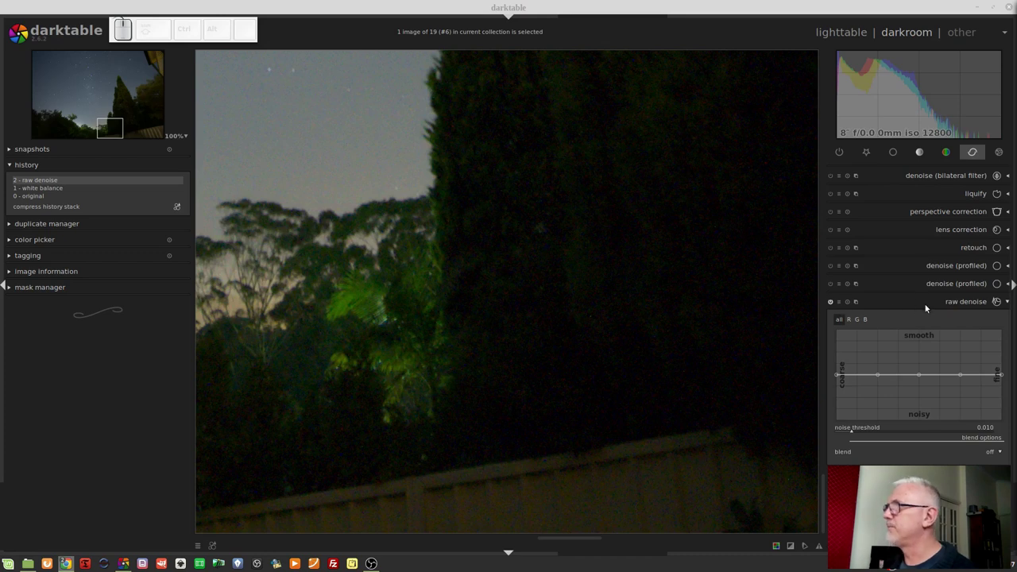
Collapse raw denoise, show the colour group and switch the channel mixer on
{"action": "left_click", "coordinate": [929, 306]}
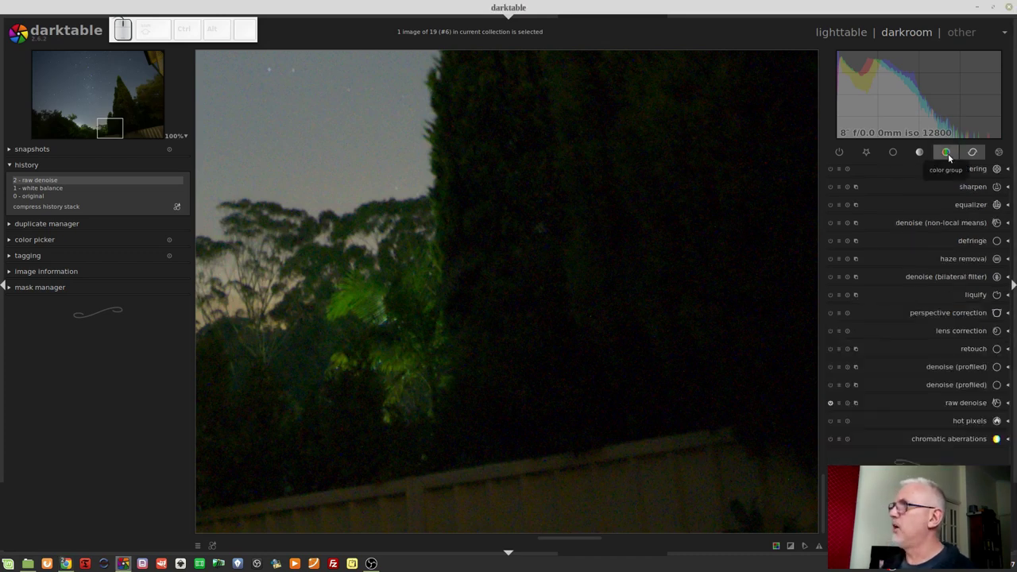
{"action": "left_click", "coordinate": [952, 156]}
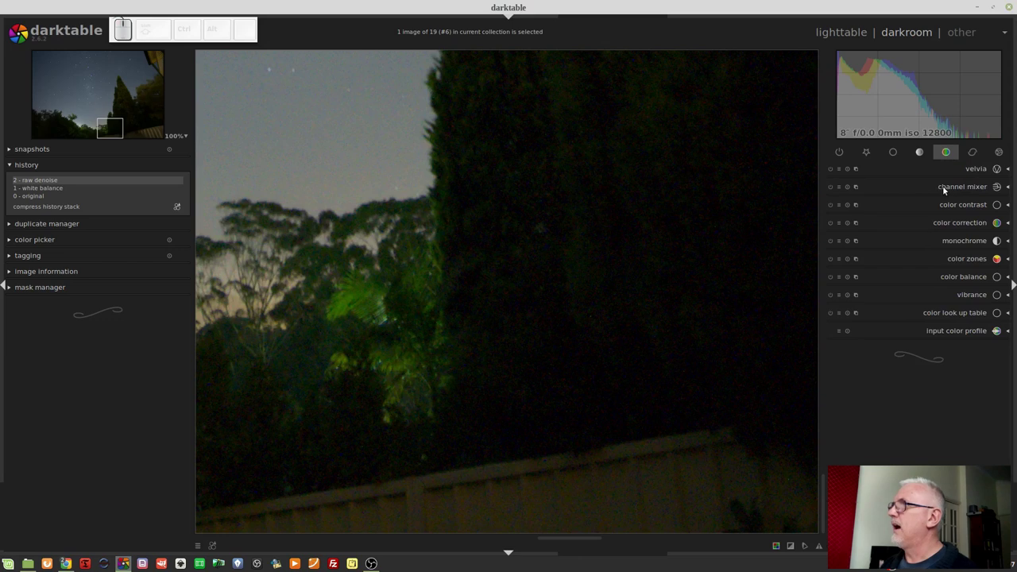
{"action": "left_click", "coordinate": [949, 187]}
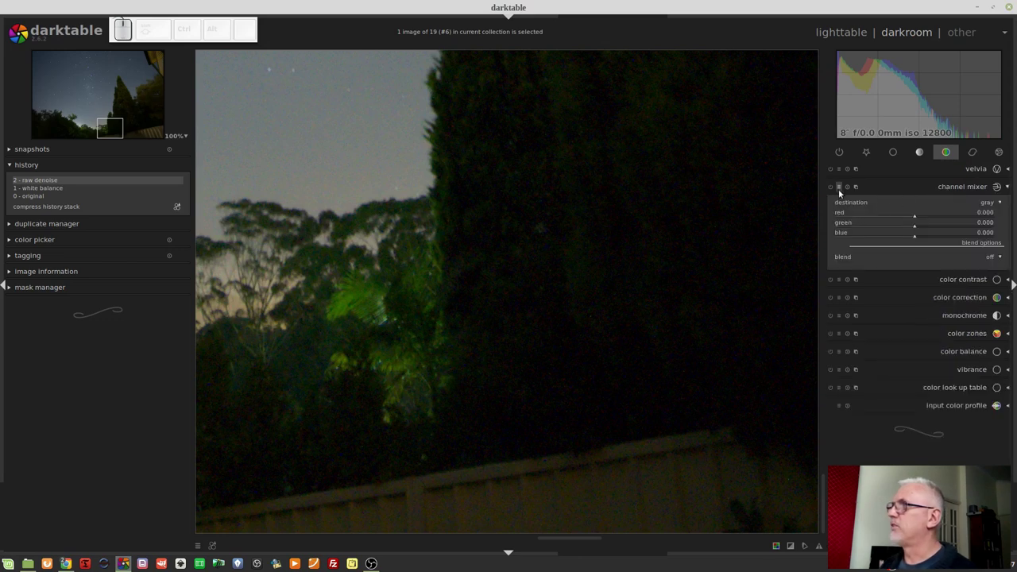
{"action": "left_click", "coordinate": [830, 190]}
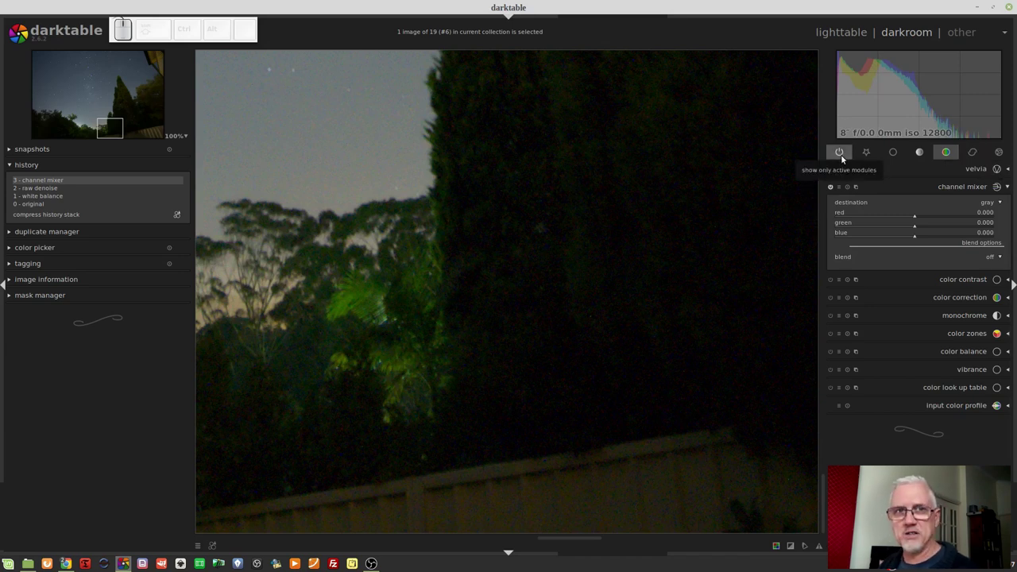
{"action": "left_click", "coordinate": [846, 158]}
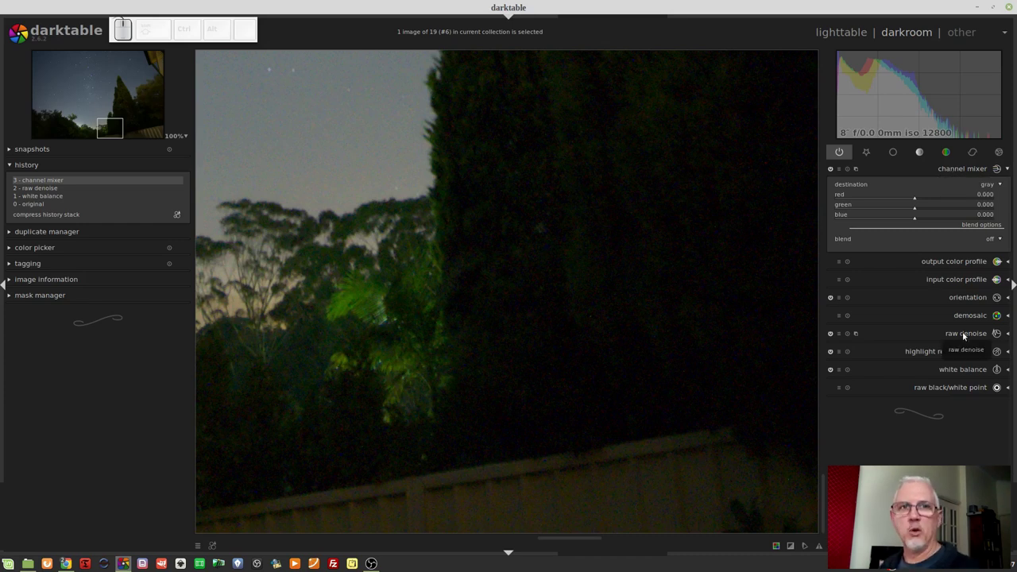
{"action": "left_click", "coordinate": [966, 334]}
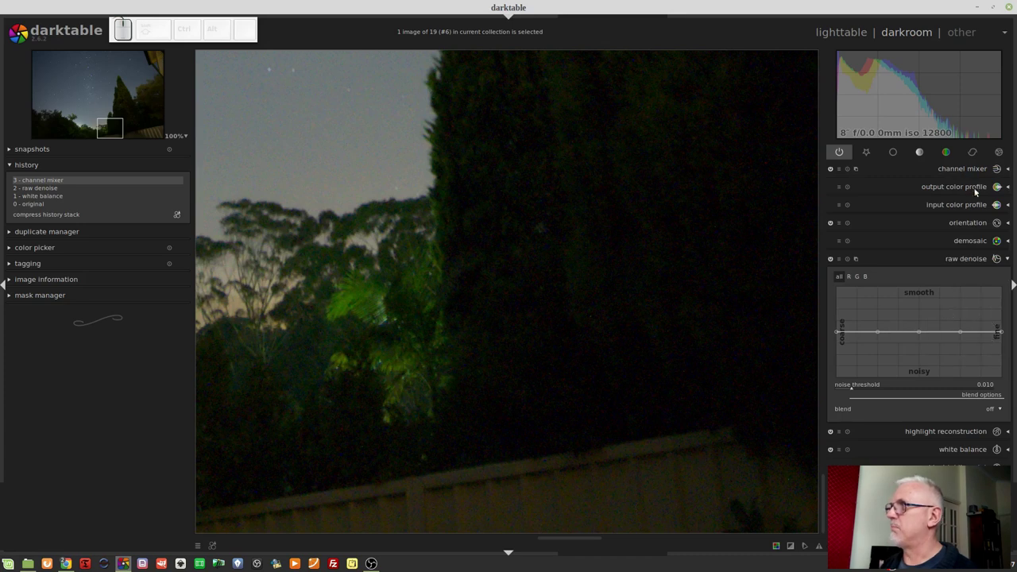
{"action": "left_click", "coordinate": [965, 170]}
{"action": "left_click", "coordinate": [954, 334]}
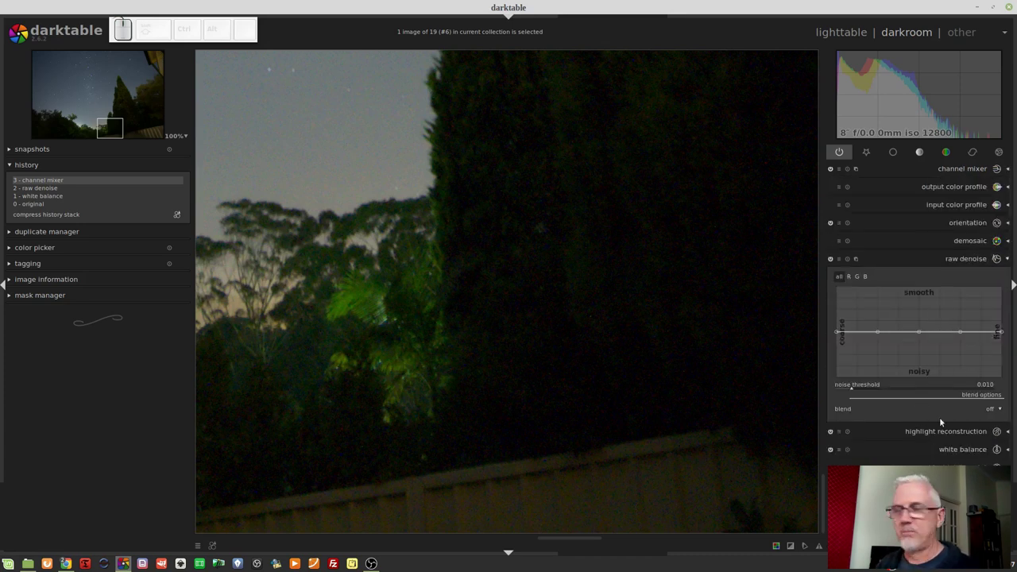
{"action": "left_click", "coordinate": [960, 170]}
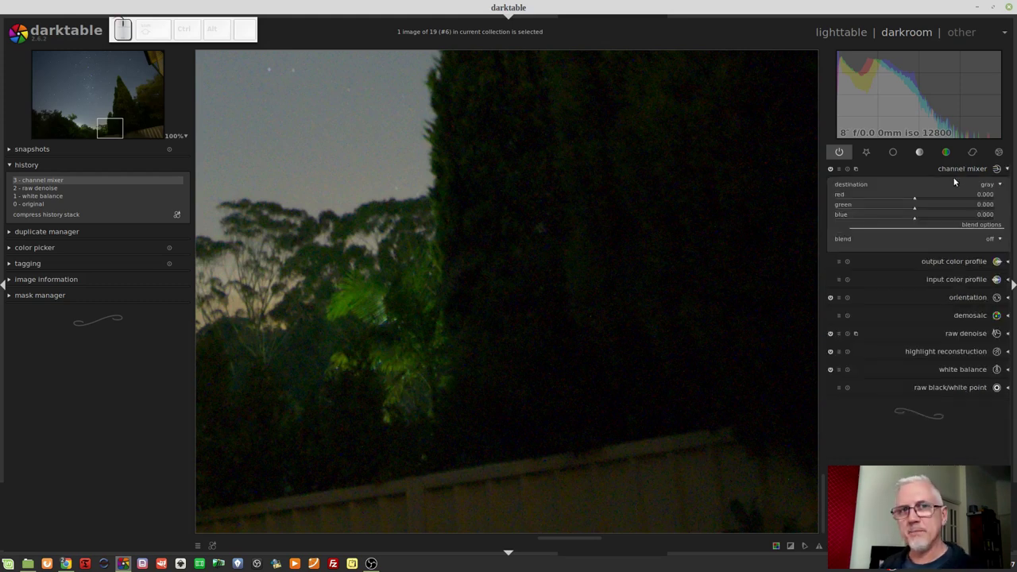
{"action": "left_click", "coordinate": [991, 188]}
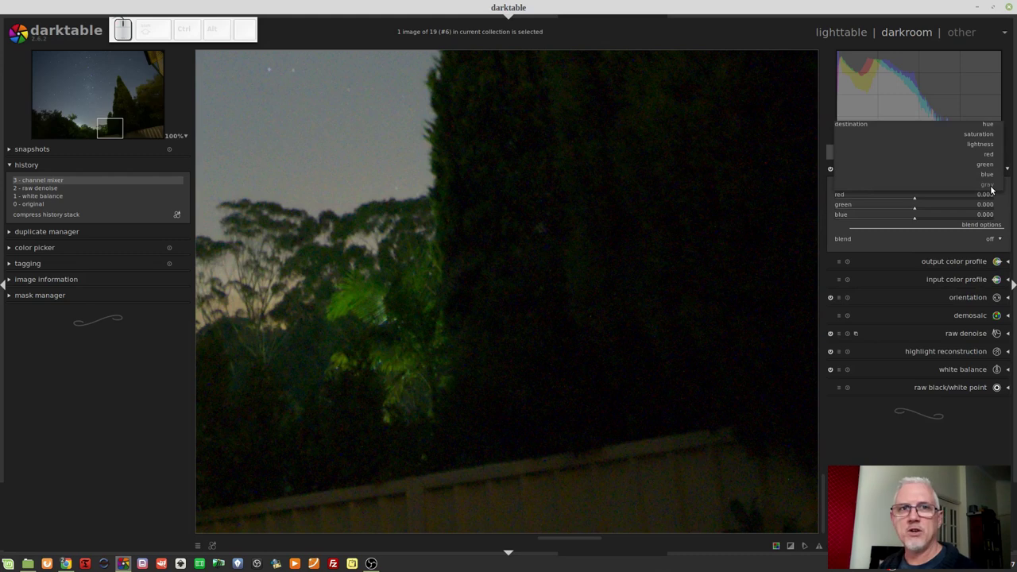
{"action": "left_click", "coordinate": [995, 188]}
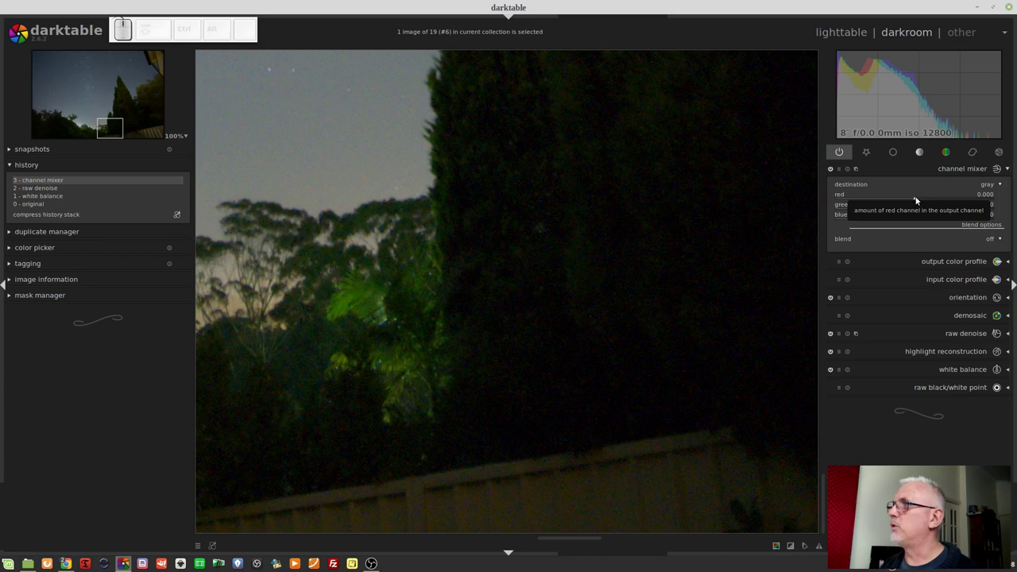
Set the channel mixer red amount to 1 so the photo turns grey, then expand raw denoise
{"action": "left_click_drag", "start_coordinate": [917, 199], "coordinate": [951, 199]}
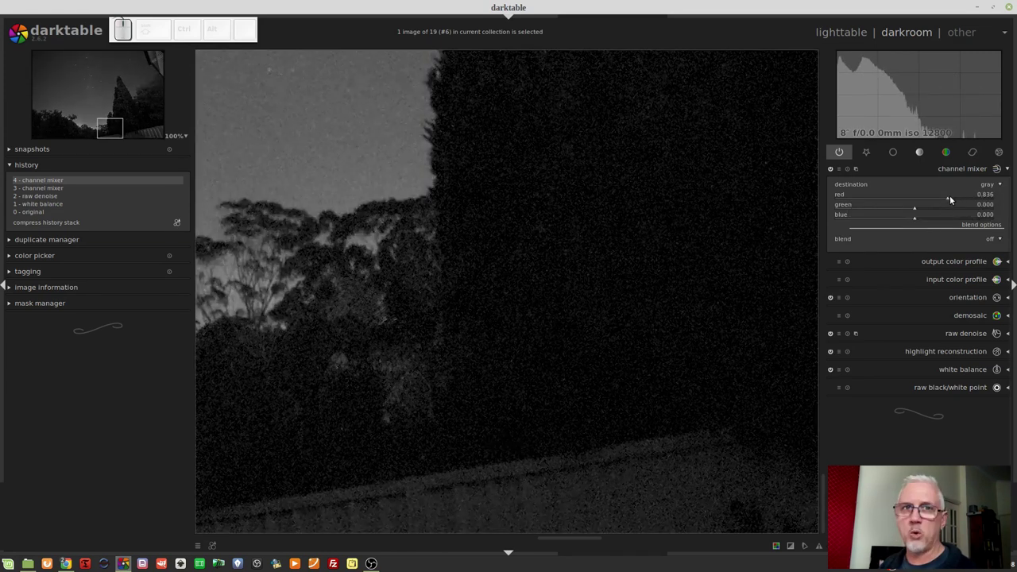
{"action": "right_click", "coordinate": [951, 198]}
{"action": "key", "text": "KP_1"}
{"action": "key", "text": "KP_Enter"}
{"action": "middle_click", "coordinate": [952, 197]}
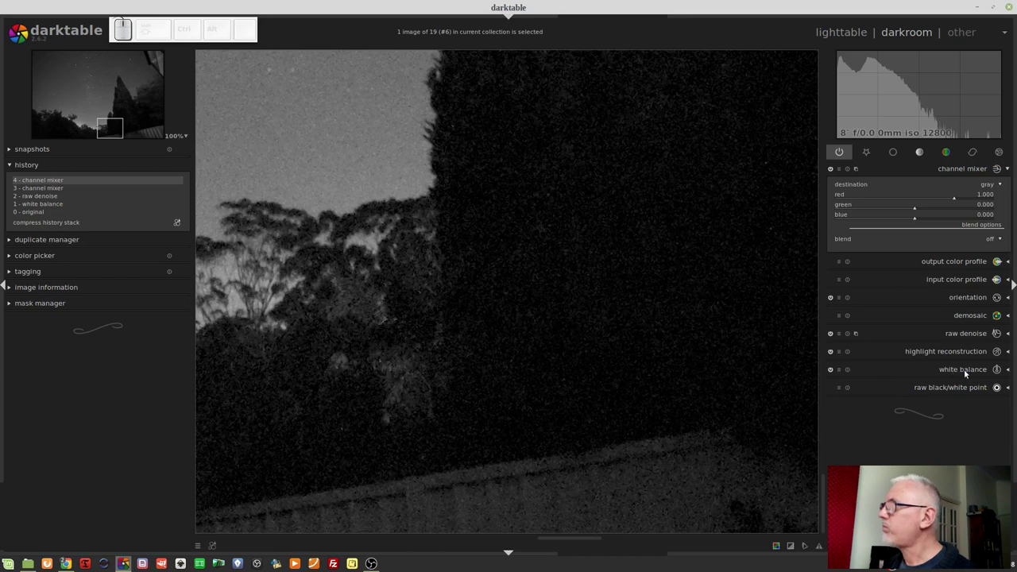
{"action": "left_click", "coordinate": [962, 335]}
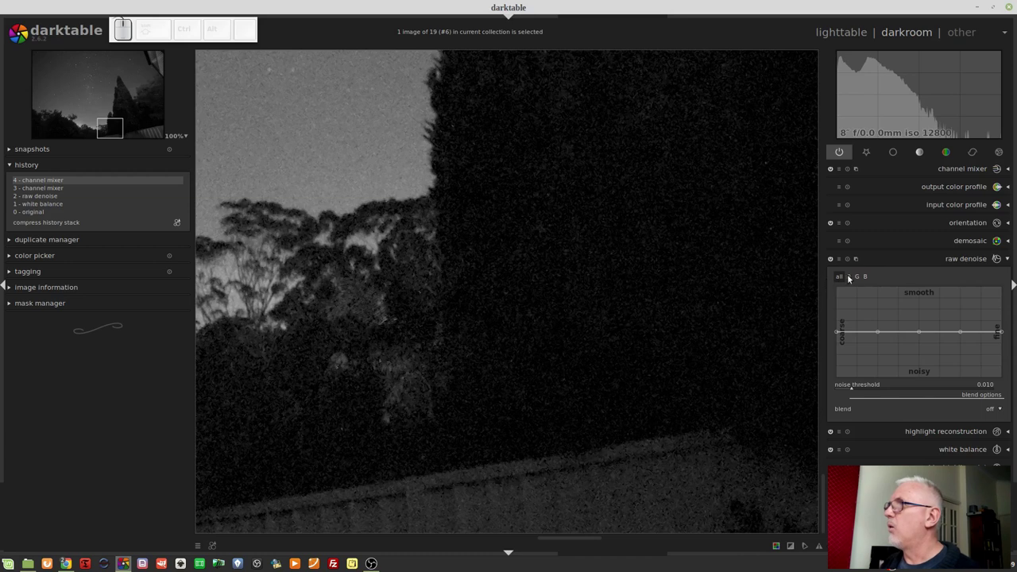
On the R channel curve, raise red denoising at the coarse and fine scales
{"action": "left_click", "coordinate": [852, 277]}
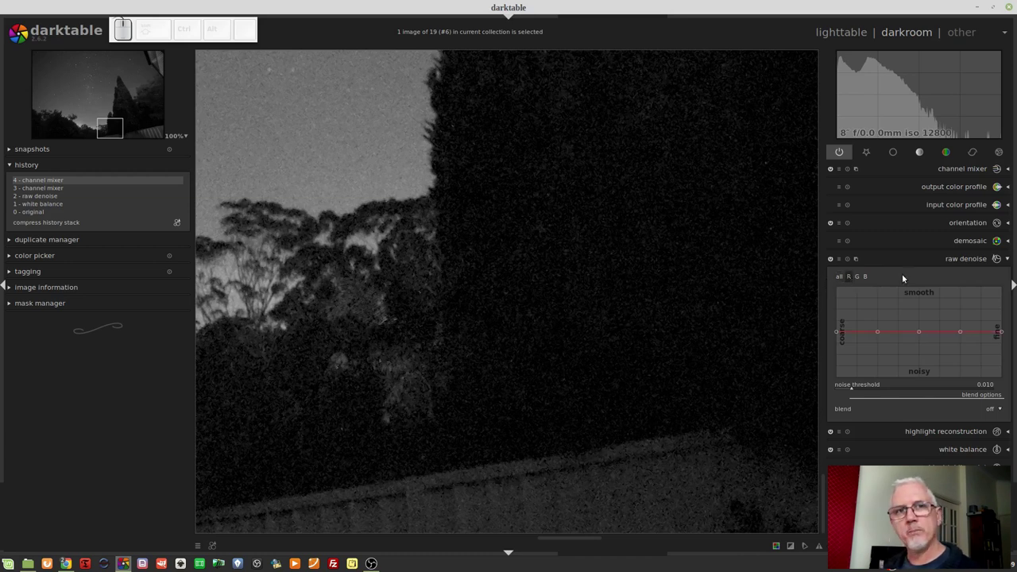
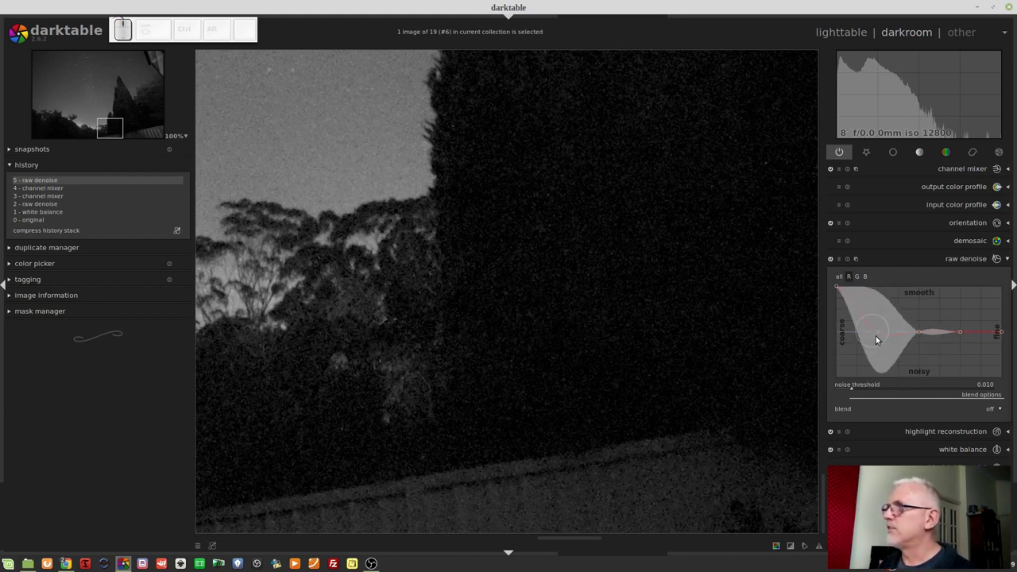
{"action": "left_click_drag", "start_coordinate": [883, 333], "coordinate": [880, 318]}
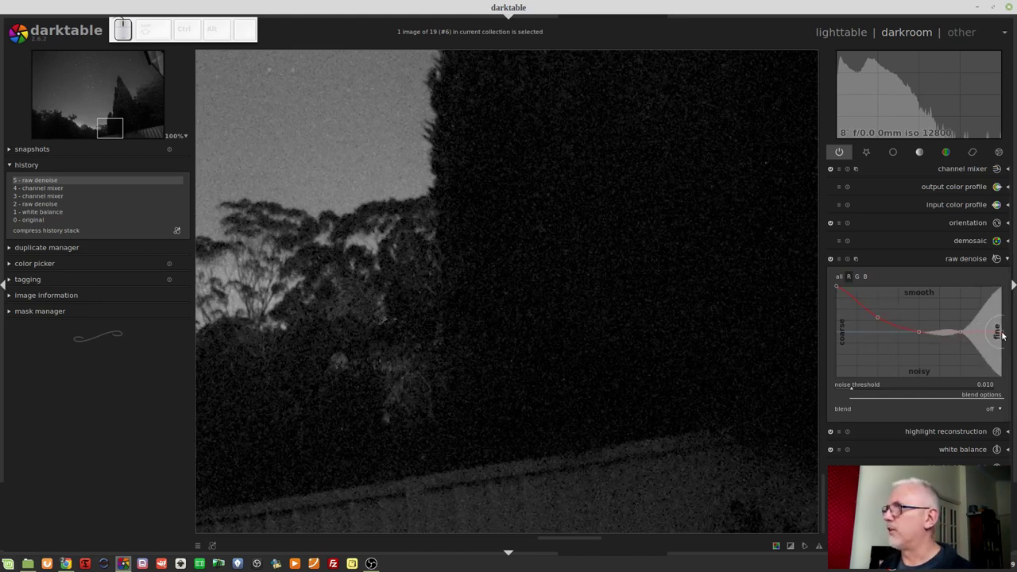
{"action": "left_click_drag", "start_coordinate": [1007, 334], "coordinate": [1009, 322]}
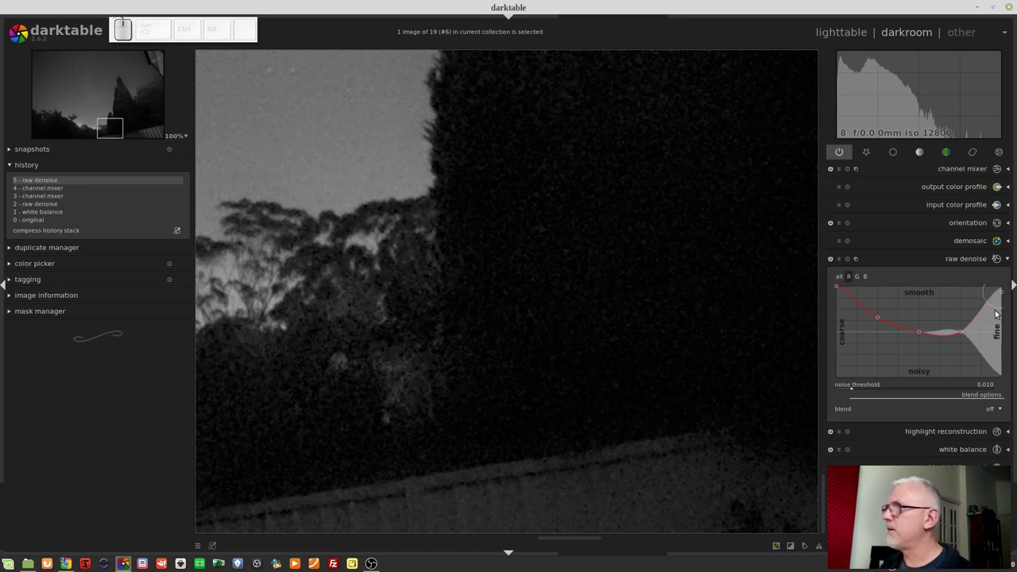
{"action": "left_click_drag", "start_coordinate": [1006, 295], "coordinate": [977, 341]}
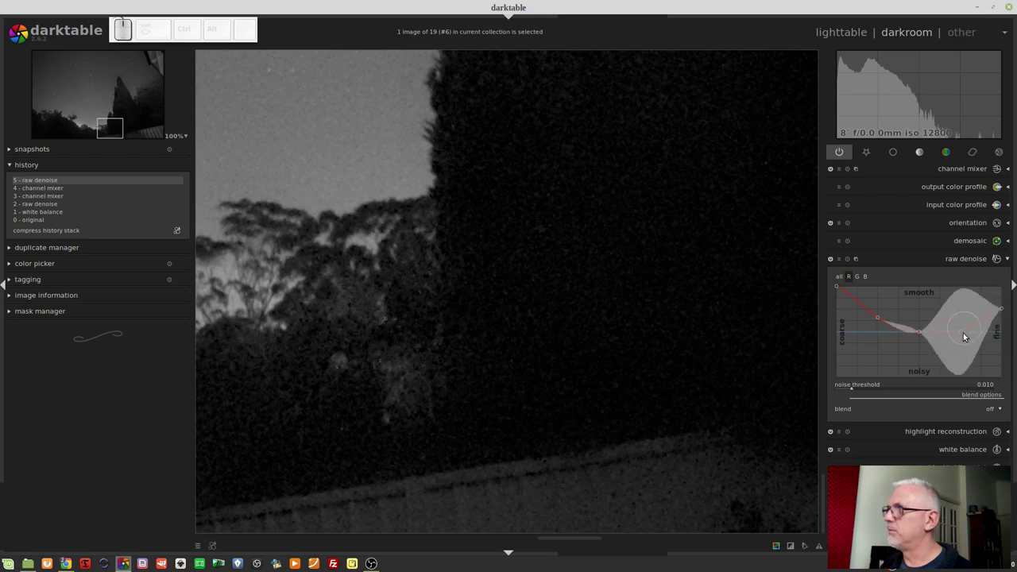
Refine the middle of the red denoise curve so the mid scales stay light
{"action": "left_click_drag", "start_coordinate": [966, 333], "coordinate": [962, 328]}
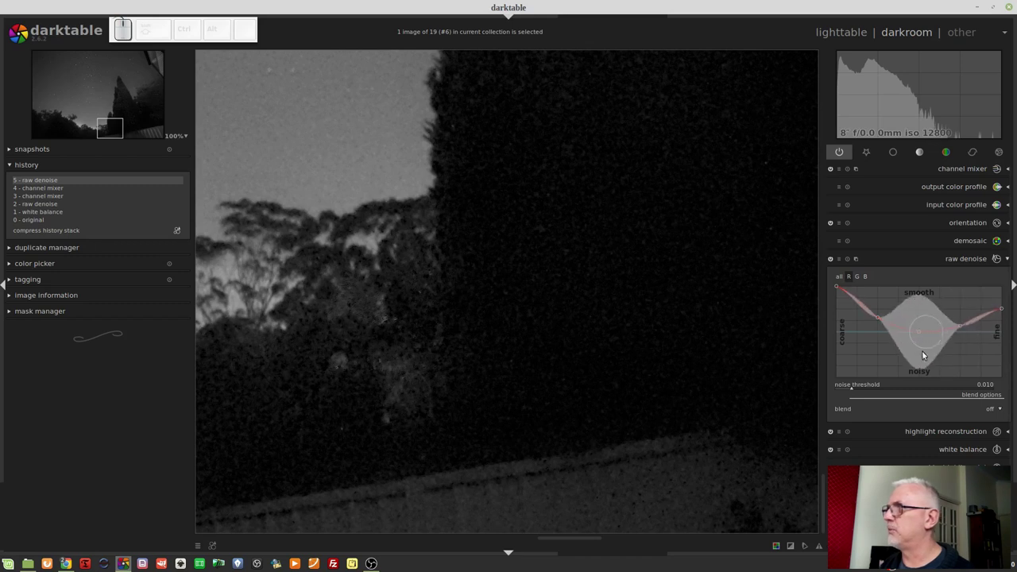
{"action": "left_click_drag", "start_coordinate": [923, 335], "coordinate": [927, 353]}
{"action": "left_click_drag", "start_coordinate": [923, 346], "coordinate": [875, 307]}
{"action": "left_click_drag", "start_coordinate": [838, 293], "coordinate": [849, 308]}
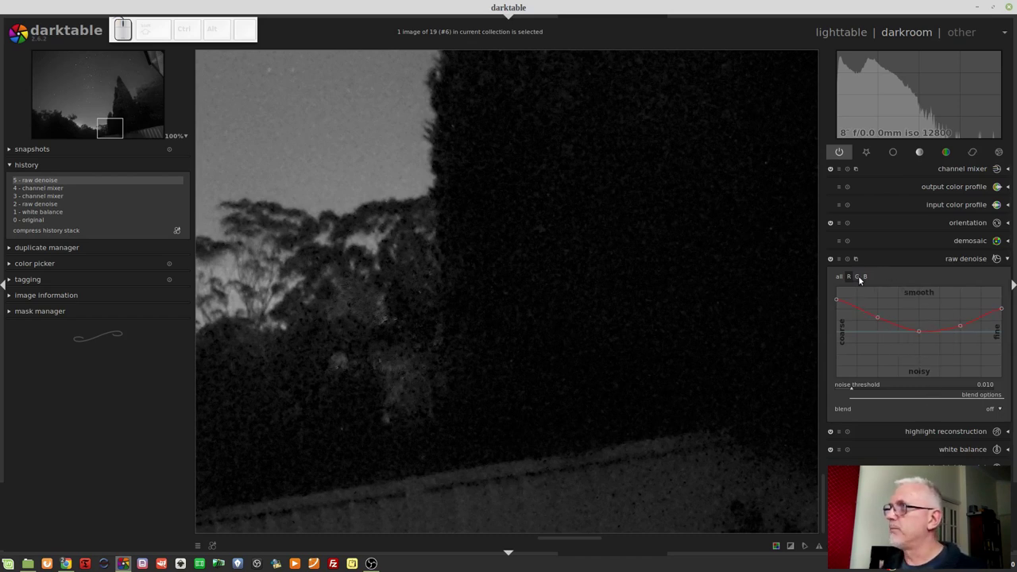
In channel mixer set red to 0 and green to 1 so the grey preview shows the green channel alone
{"action": "left_click", "coordinate": [860, 278]}
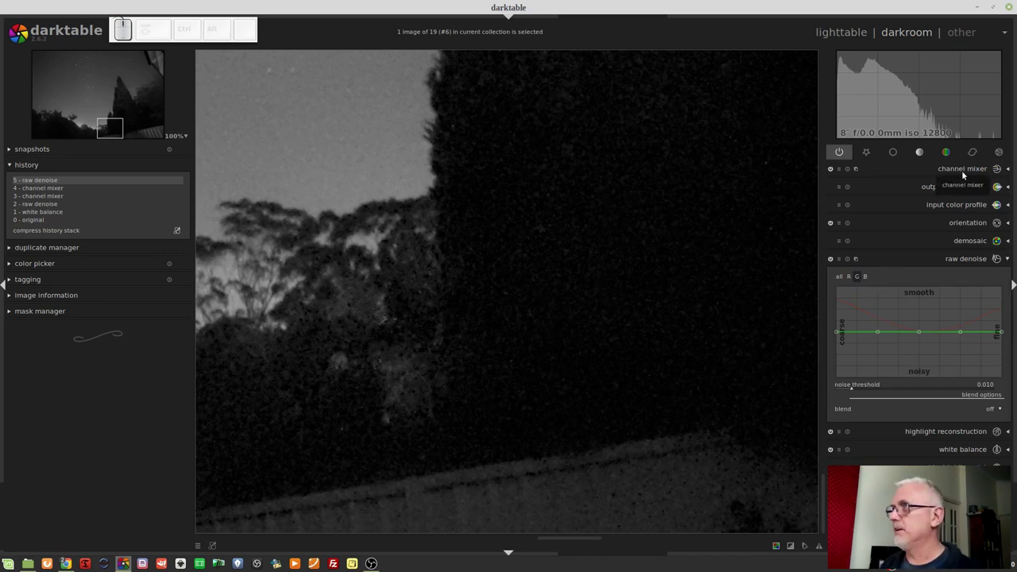
{"action": "left_click", "coordinate": [965, 172]}
{"action": "right_click", "coordinate": [955, 201]}
{"action": "key", "text": "KP_0"}
{"action": "key", "text": "KP_Enter"}
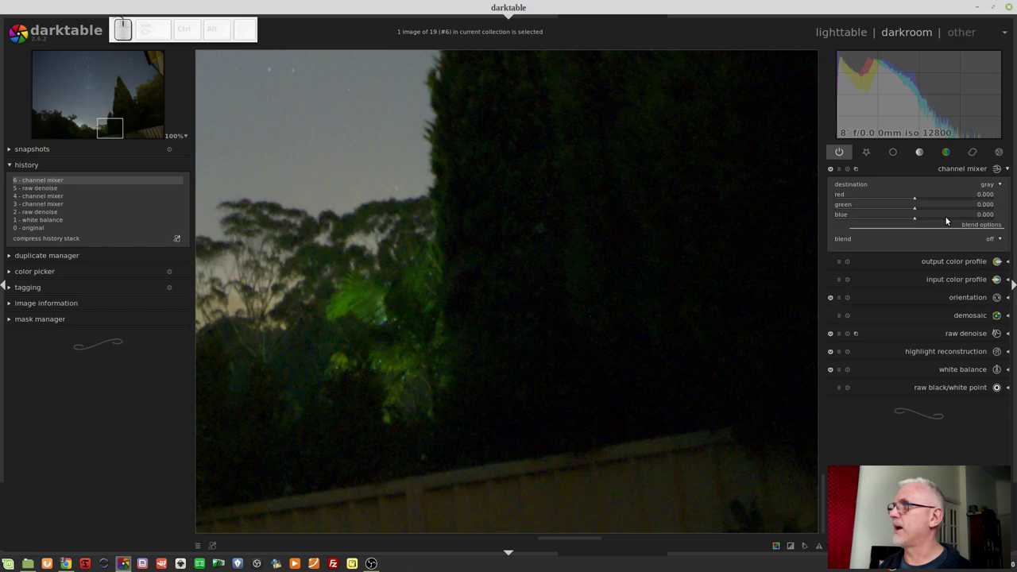
{"action": "right_click", "coordinate": [929, 209]}
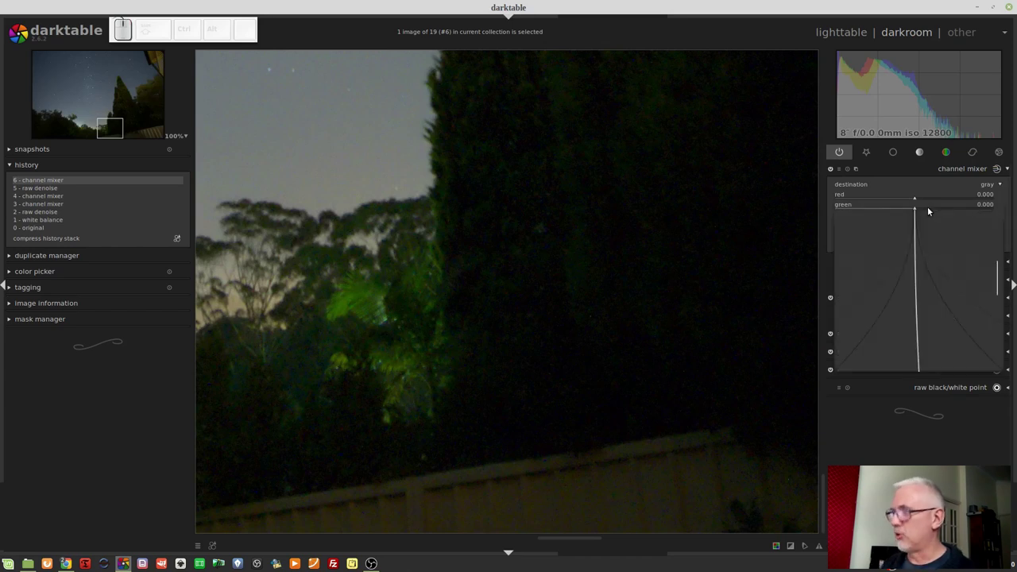
{"action": "key", "text": "KP_1"}
{"action": "key", "text": "KP_Enter"}
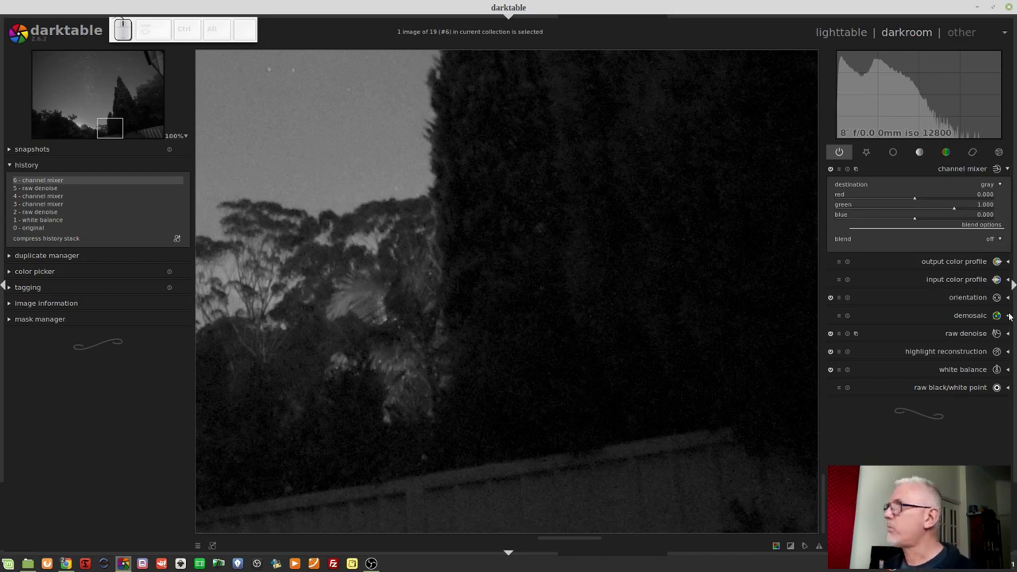
Reshape the G channel raw denoise curve, strongest at the coarsest scales
{"action": "left_click", "coordinate": [945, 336]}
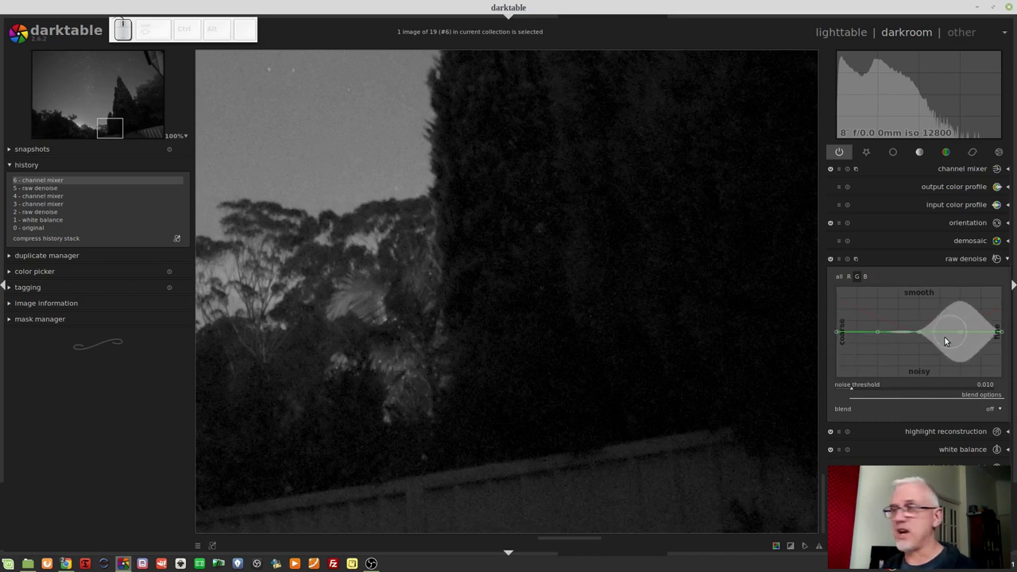
{"action": "left_click_drag", "start_coordinate": [841, 332], "coordinate": [880, 336]}
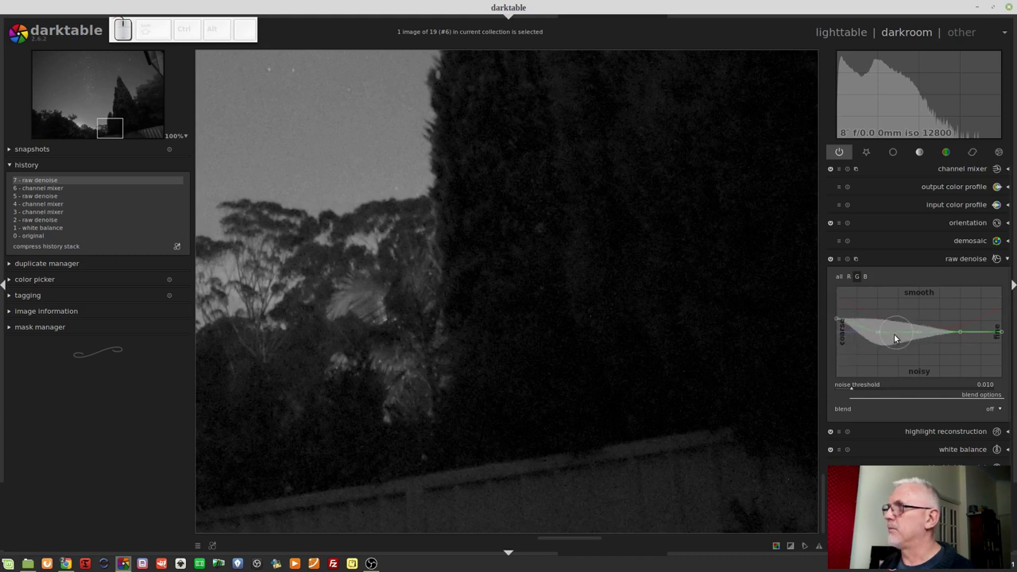
{"action": "left_click_drag", "start_coordinate": [882, 335], "coordinate": [904, 341]}
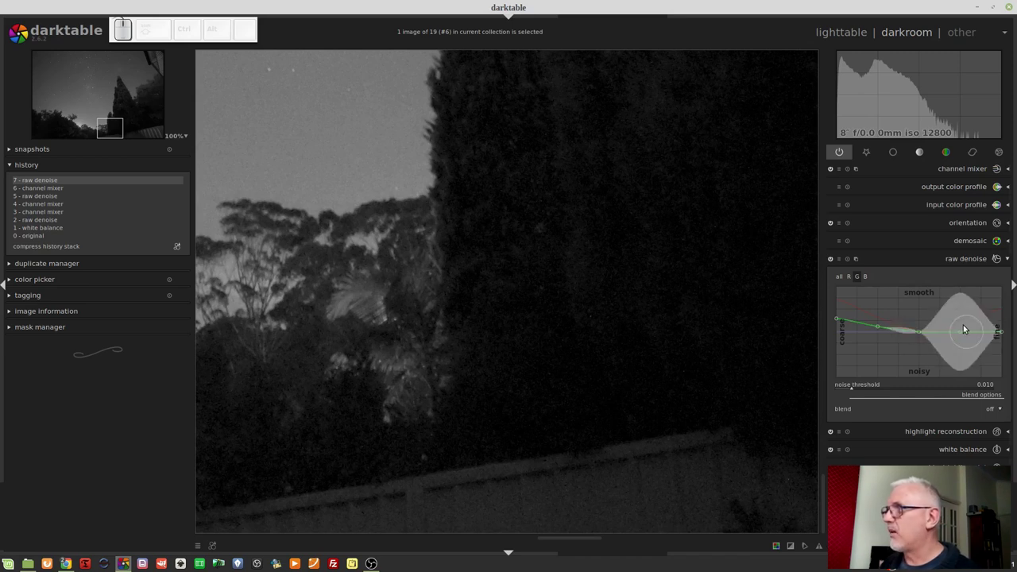
{"action": "left_click_drag", "start_coordinate": [966, 334], "coordinate": [989, 334]}
{"action": "left_click_drag", "start_coordinate": [1001, 334], "coordinate": [1006, 326]}
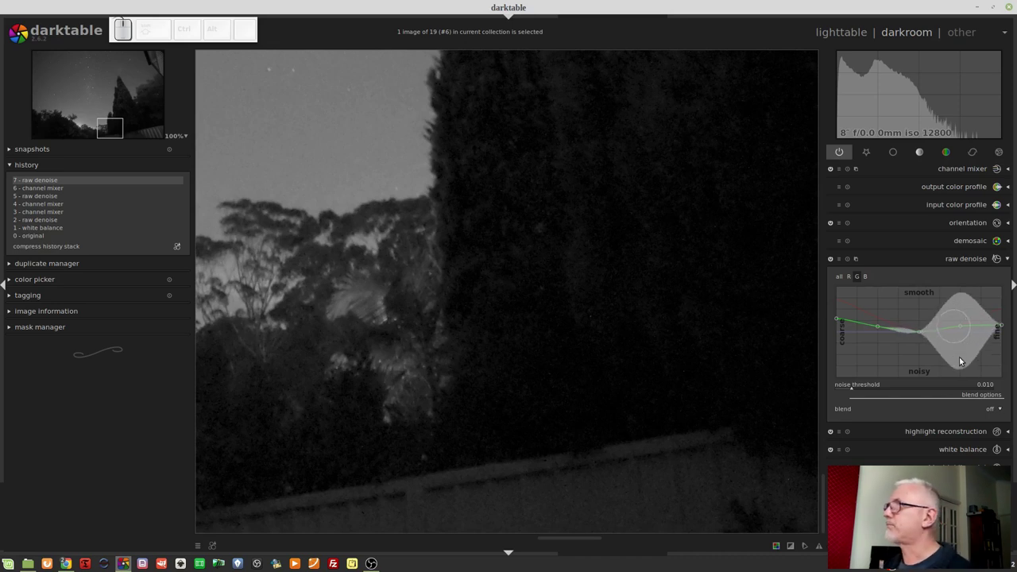
In channel mixer set green to 0 and blue to 1 so the grey preview shows the blue channel alone
{"action": "left_click", "coordinate": [866, 278]}
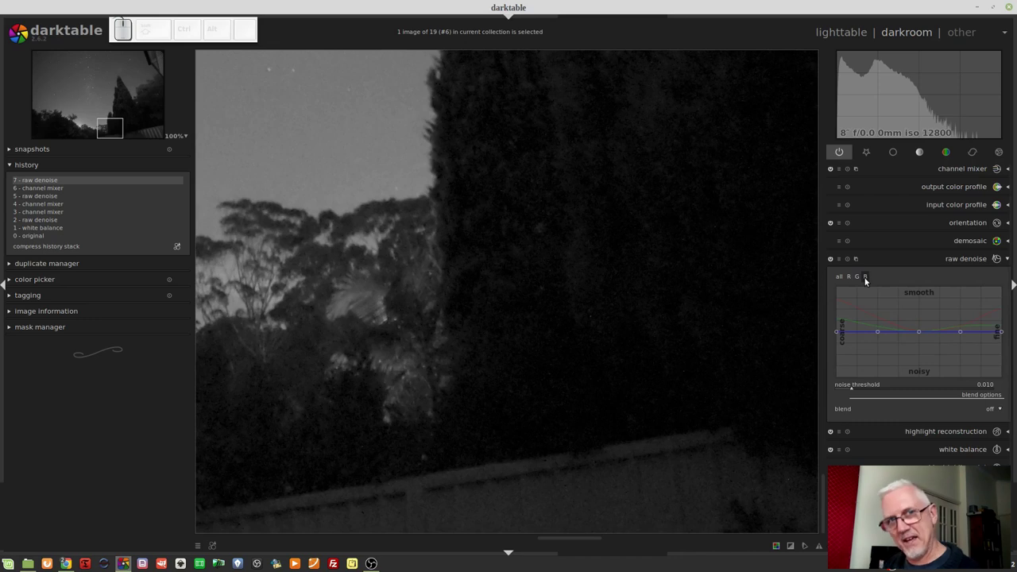
{"action": "left_click", "coordinate": [948, 173]}
{"action": "right_click", "coordinate": [956, 208]}
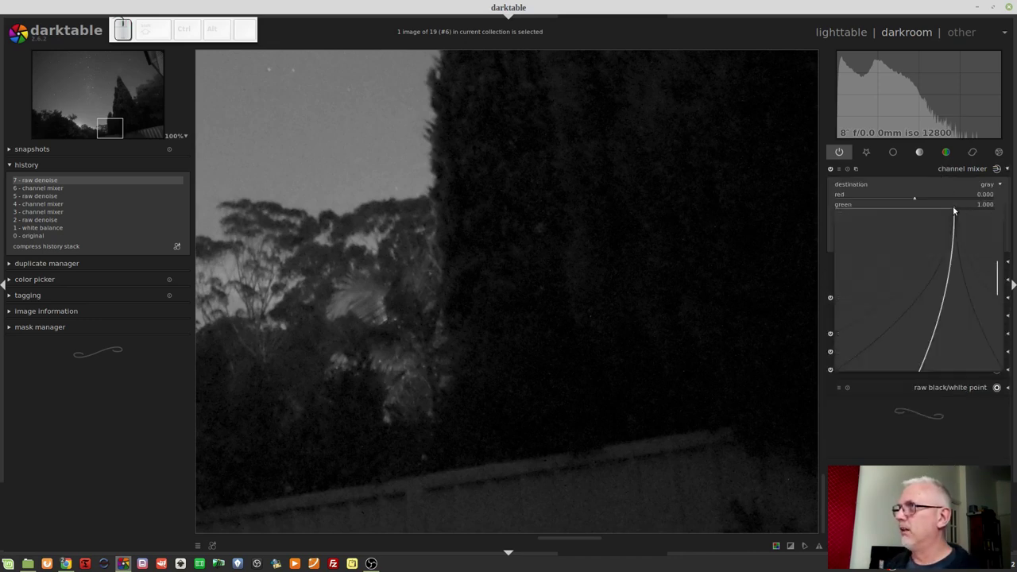
{"action": "key", "text": "KP_0"}
{"action": "key", "text": "KP_Enter"}
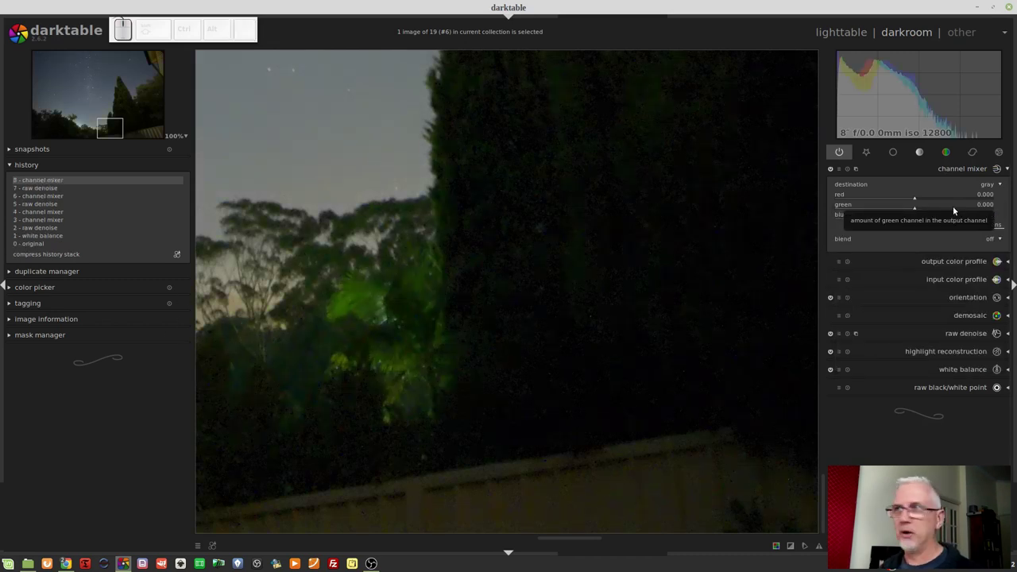
{"action": "right_click", "coordinate": [923, 220]}
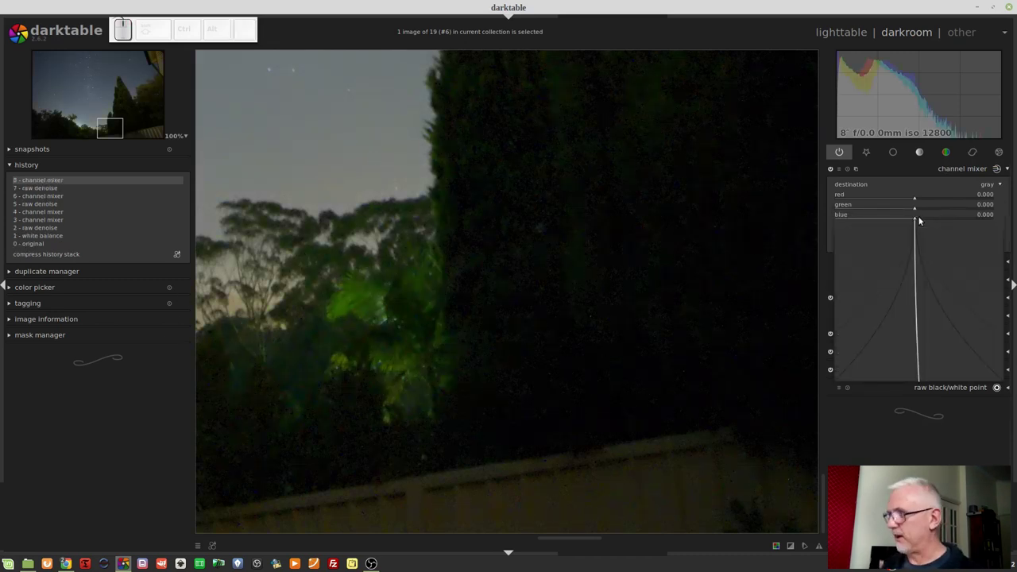
{"action": "key", "text": "KP_1"}
{"action": "key", "text": "KP_Enter"}
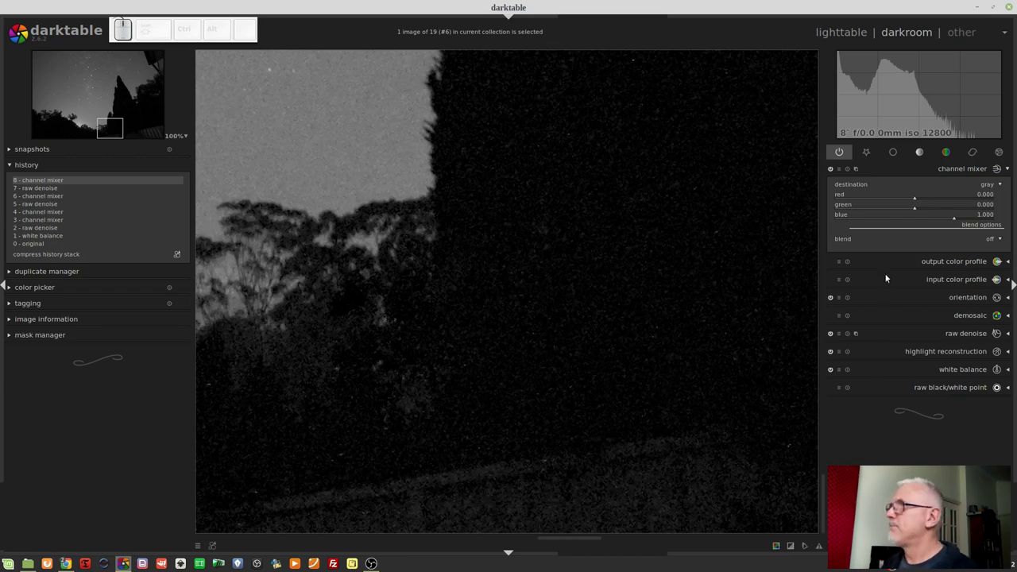
Experiment with the blue-channel raw denoise curve at the coarse and fine ends
{"action": "left_click", "coordinate": [946, 332]}
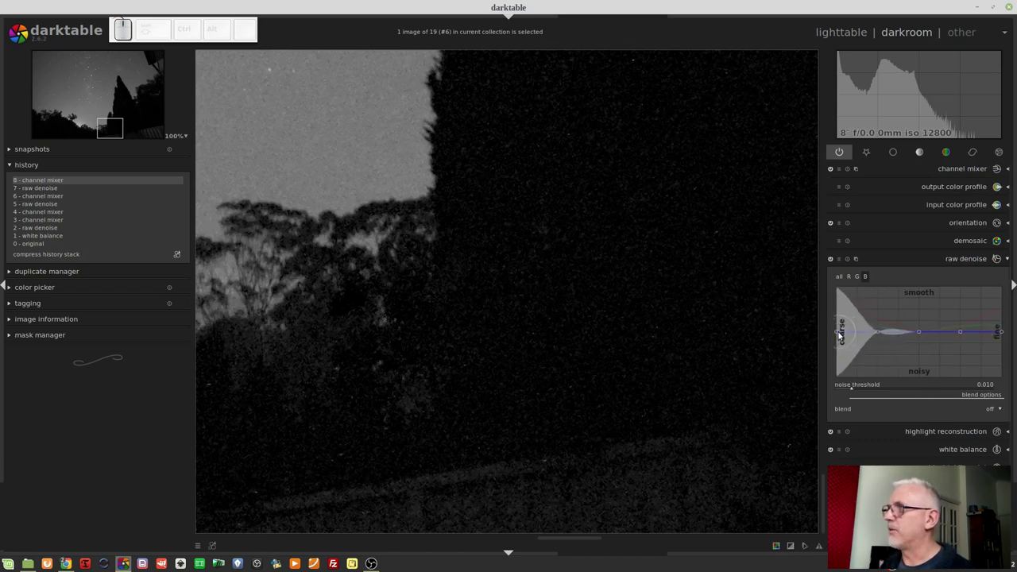
{"action": "left_click_drag", "start_coordinate": [842, 334], "coordinate": [870, 331]}
{"action": "left_click_drag", "start_coordinate": [880, 333], "coordinate": [878, 326]}
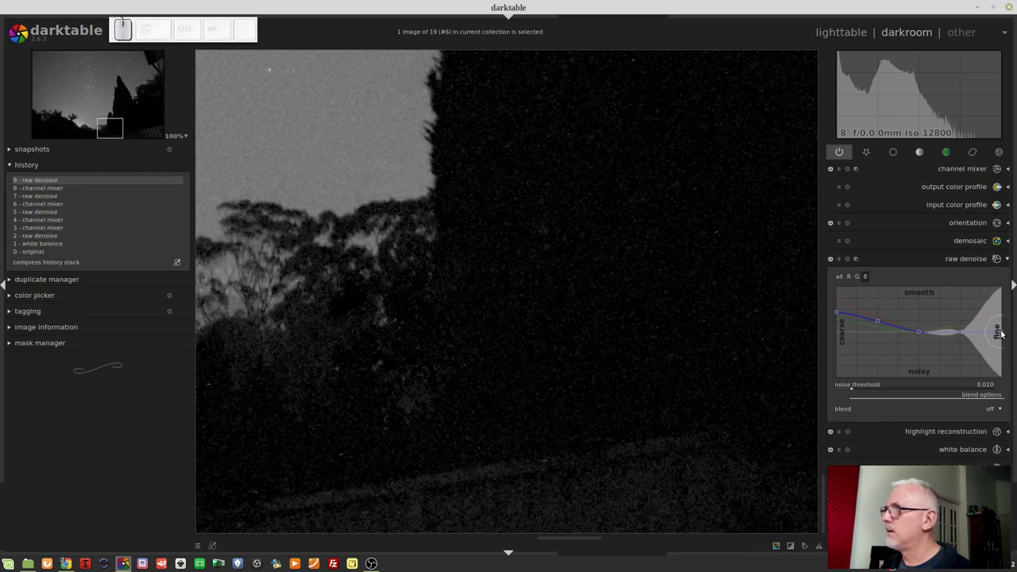
{"action": "left_click_drag", "start_coordinate": [1003, 331], "coordinate": [965, 327]}
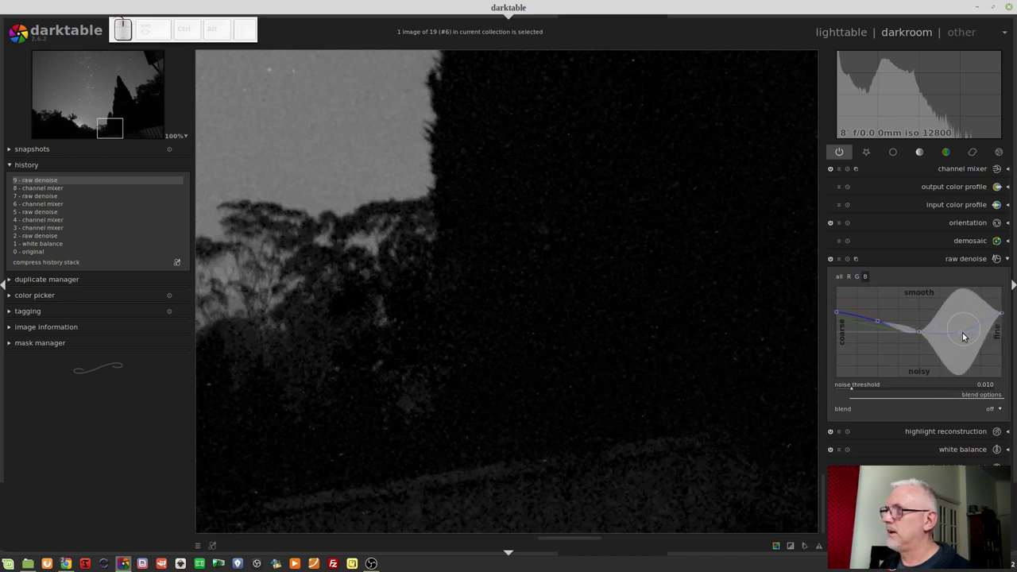
{"action": "left_click_drag", "start_coordinate": [966, 334], "coordinate": [965, 326]}
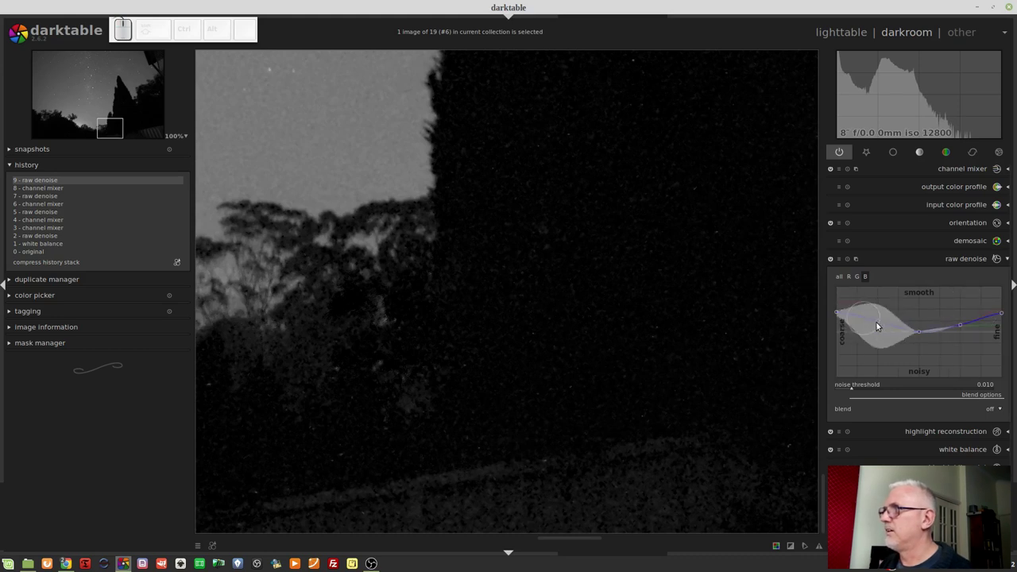
{"action": "left_click_drag", "start_coordinate": [880, 322], "coordinate": [848, 309]}
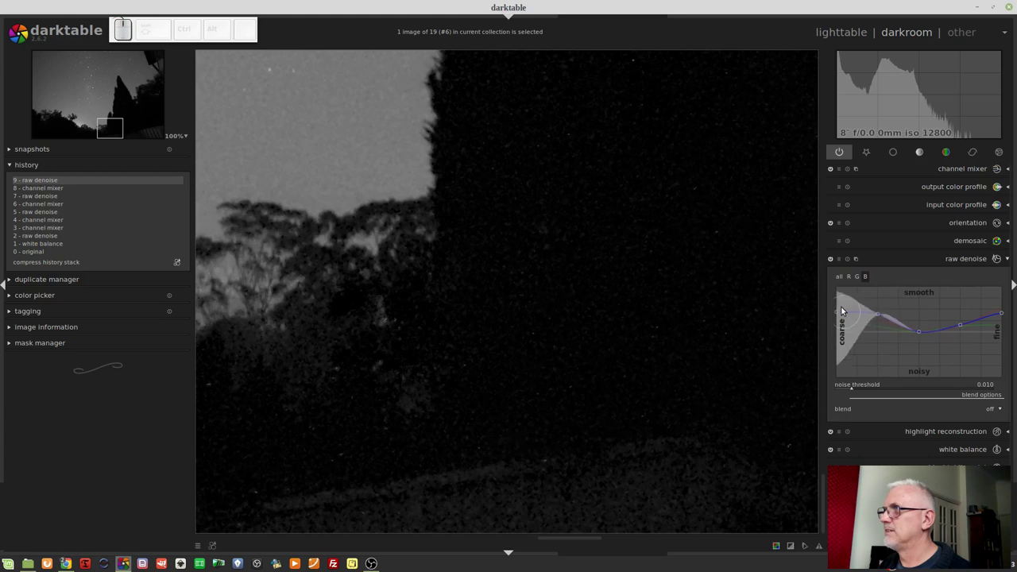
{"action": "left_click_drag", "start_coordinate": [840, 315], "coordinate": [909, 339]}
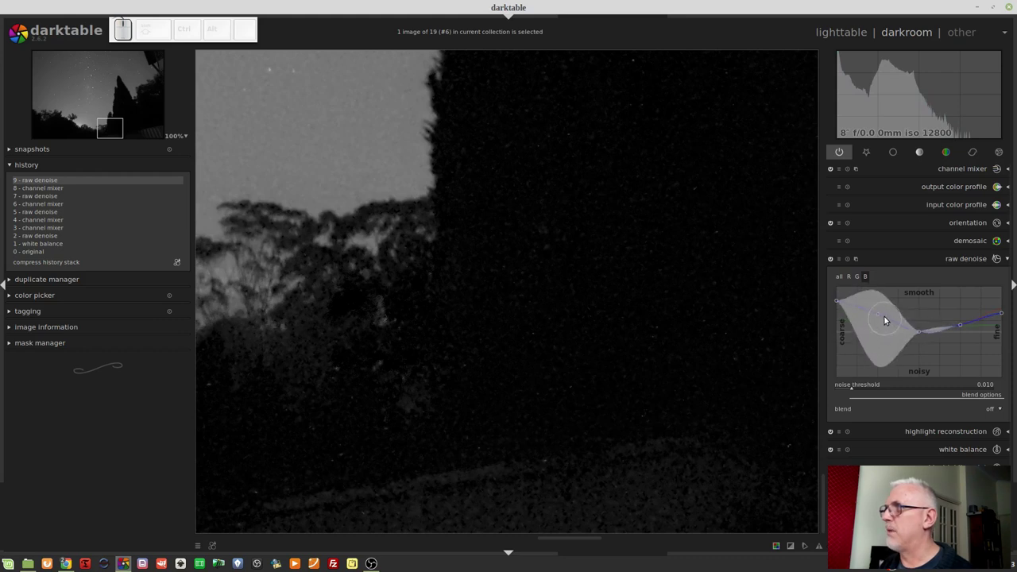
{"action": "left_click_drag", "start_coordinate": [881, 316], "coordinate": [900, 329]}
Settle the blue denoise curve on a raised middle with the coarse and fine sides lowered
{"action": "left_click_drag", "start_coordinate": [923, 333], "coordinate": [920, 310]}
{"action": "left_click", "coordinate": [921, 308]}
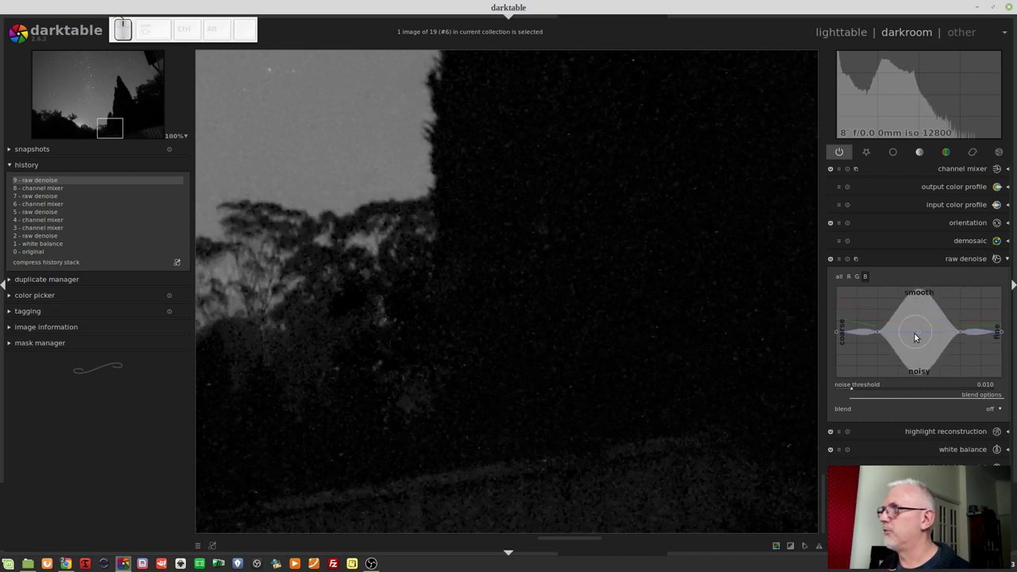
{"action": "left_click_drag", "start_coordinate": [923, 334], "coordinate": [909, 330]}
{"action": "left_click_drag", "start_coordinate": [882, 333], "coordinate": [927, 333]}
{"action": "left_click_drag", "start_coordinate": [964, 334], "coordinate": [961, 335]}
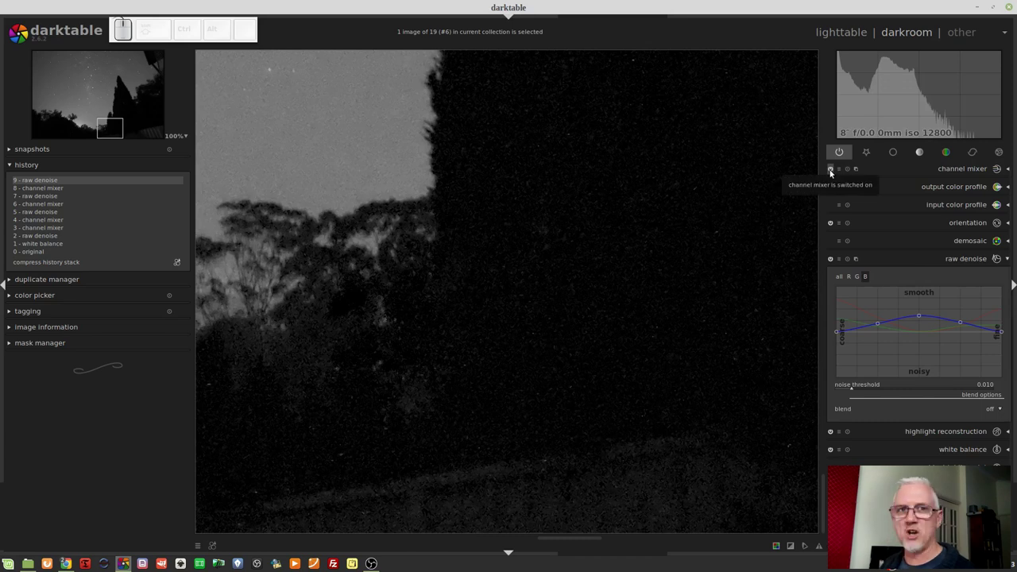
Leave the channel-mixer grey preview, blend raw denoise uniformly and fade its opacity to compare
{"action": "left_click", "coordinate": [832, 172]}
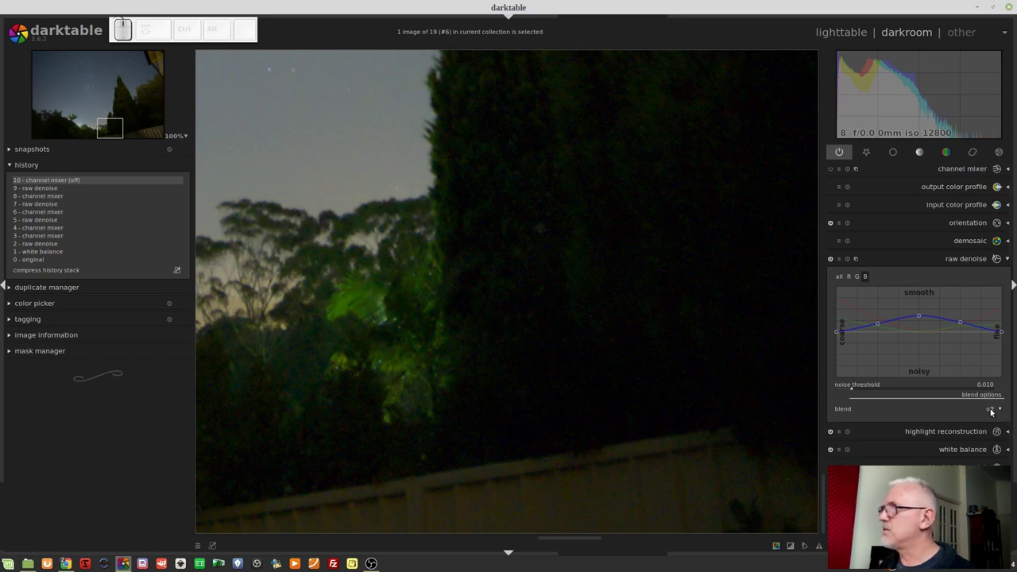
{"action": "scroll", "scroll_direction": "down", "scroll_amount": 3}
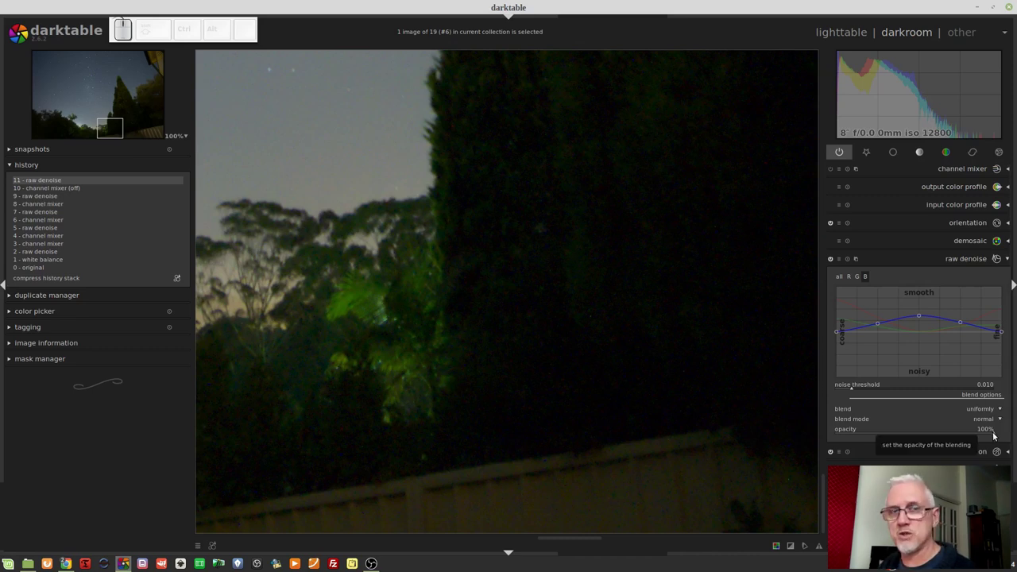
{"action": "left_click_drag", "start_coordinate": [995, 434], "coordinate": [808, 434]}
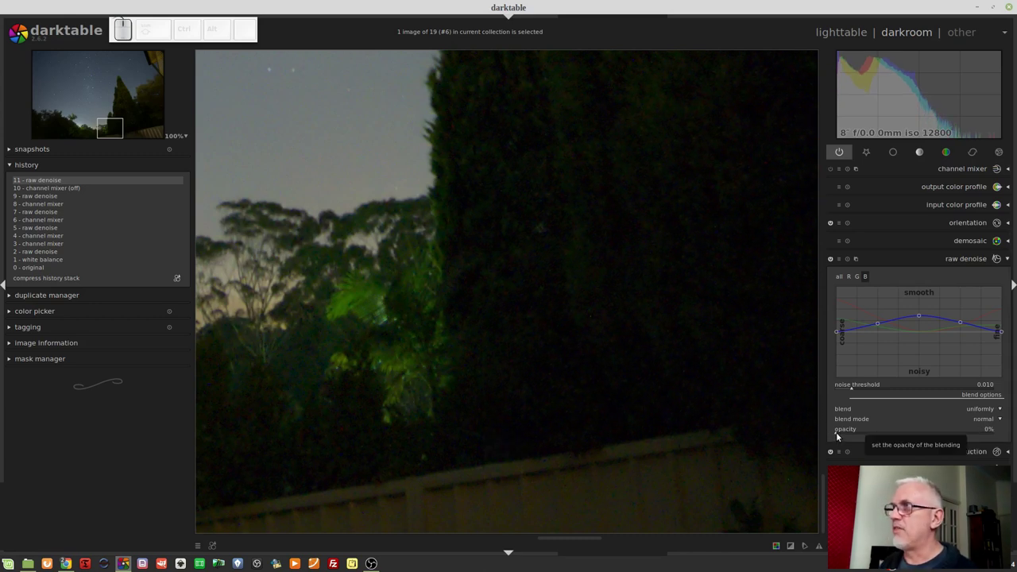
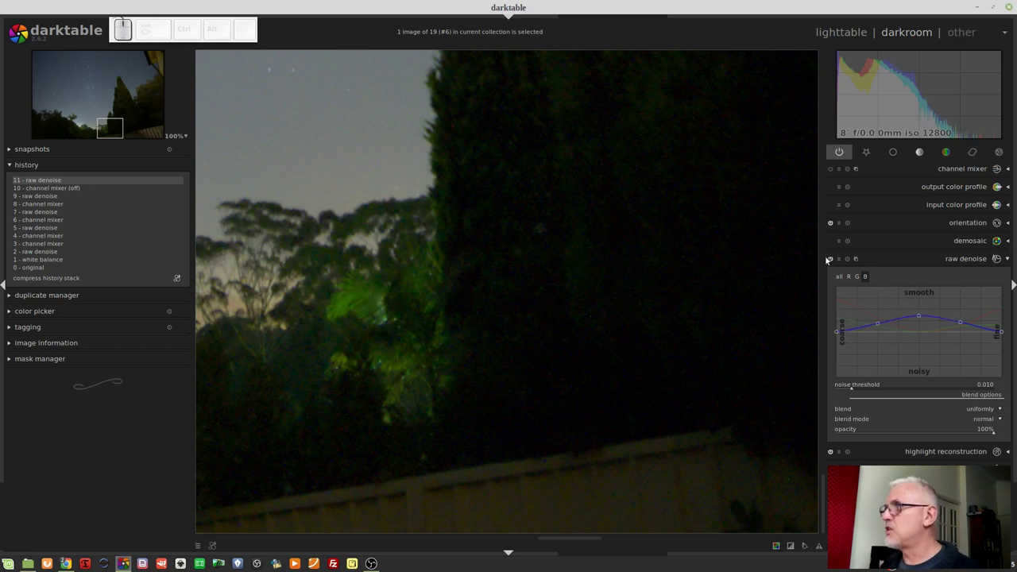
Disable raw denoise and expand the second denoise (profiled) instance in the correction group
{"action": "left_click", "coordinate": [832, 259]}
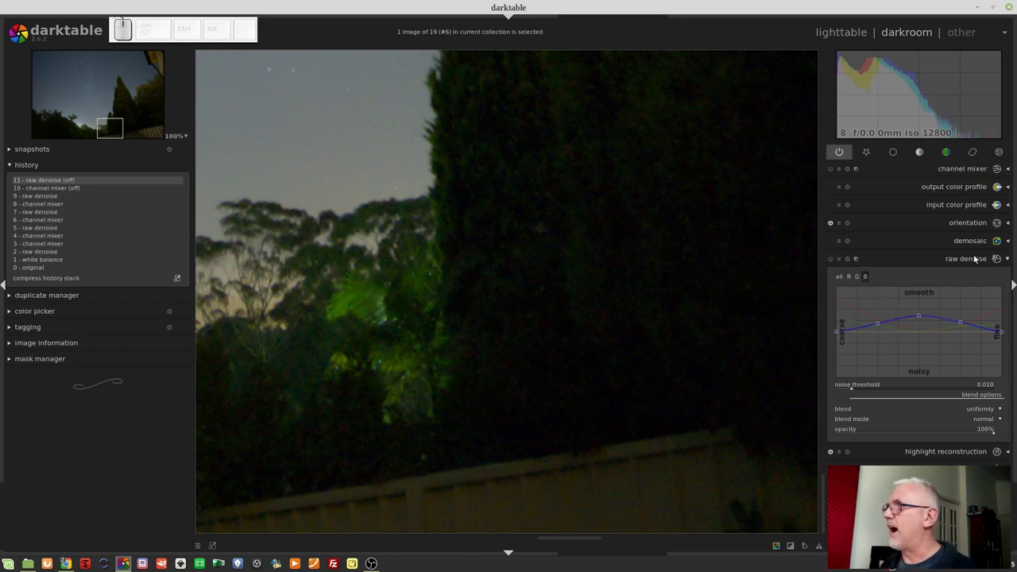
{"action": "left_click", "coordinate": [973, 261]}
{"action": "left_click", "coordinate": [977, 153]}
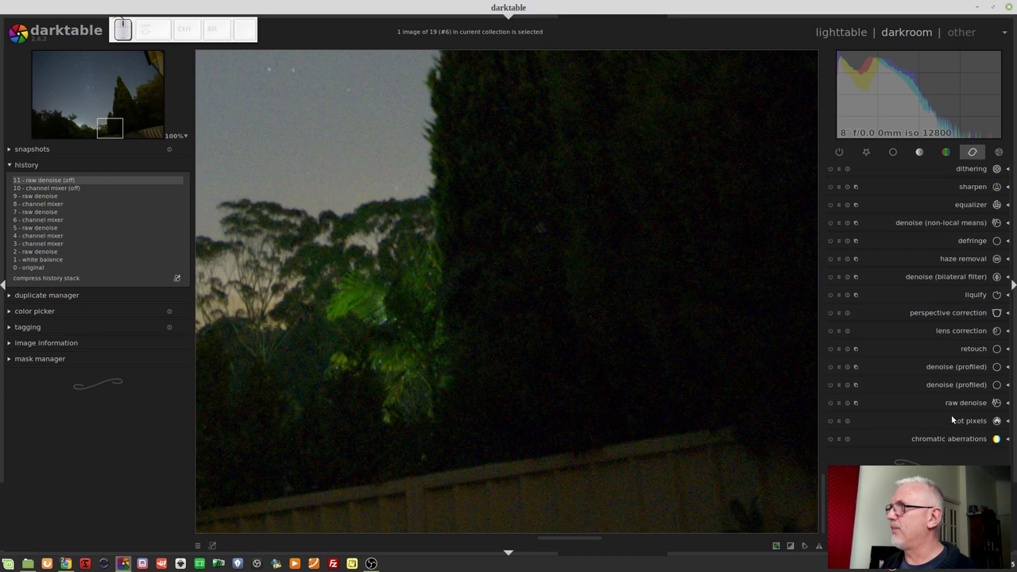
Try lightness blending and the luma preset on the second denoise (profiled) instance
{"action": "left_click", "coordinate": [938, 386]}
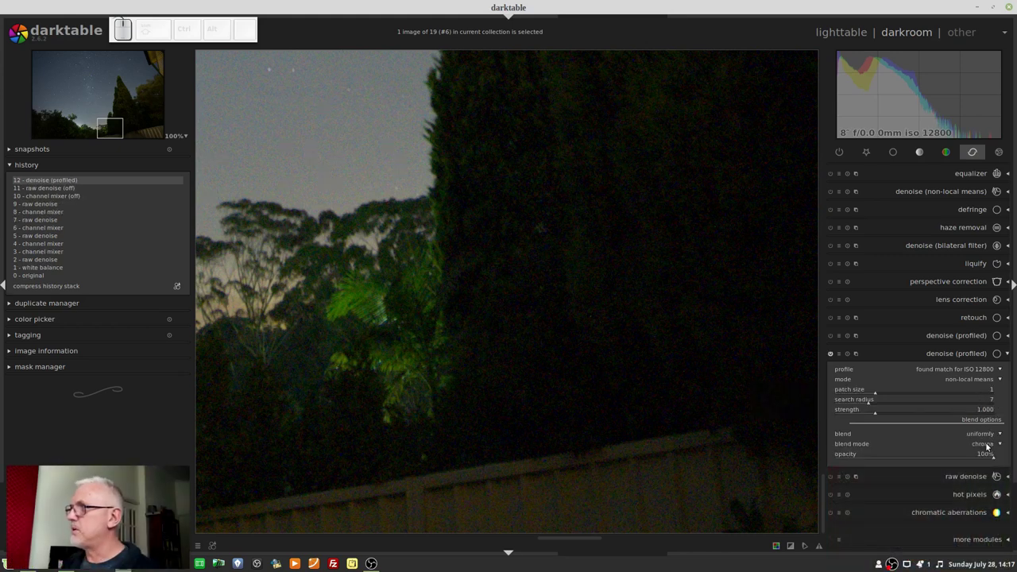
{"action": "left_click", "coordinate": [987, 444]}
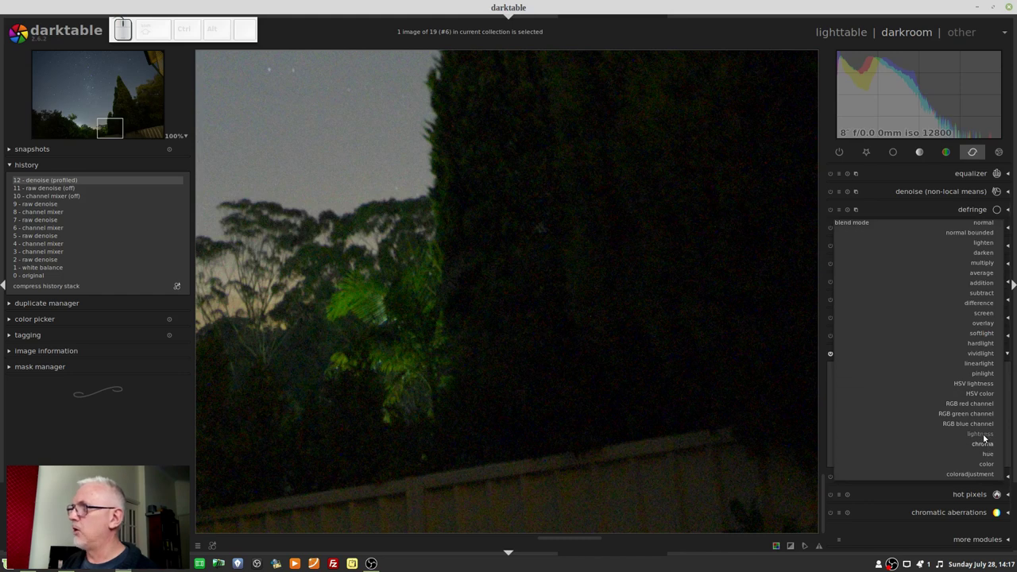
{"action": "left_click", "coordinate": [984, 436]}
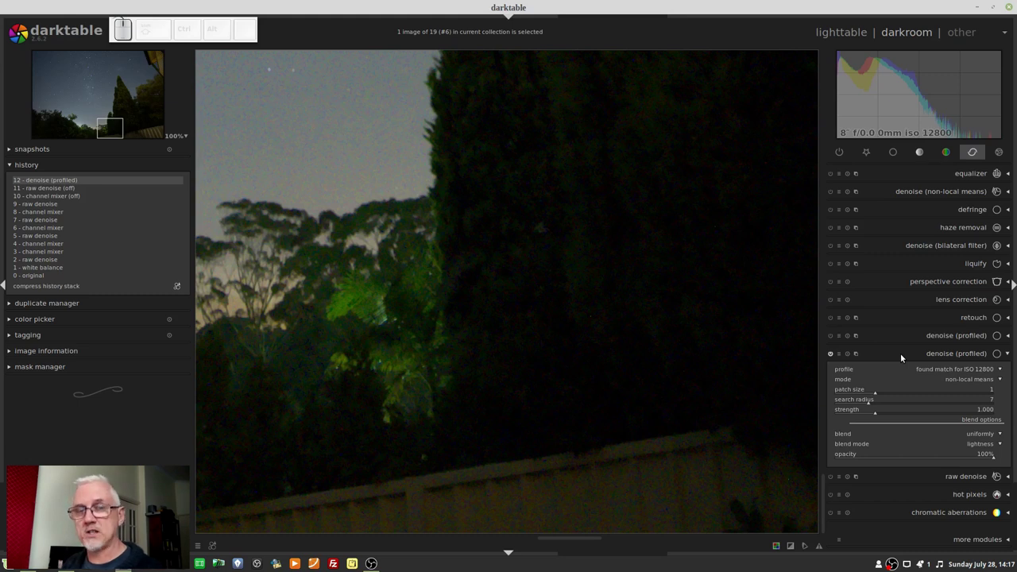
{"action": "left_click", "coordinate": [842, 357]}
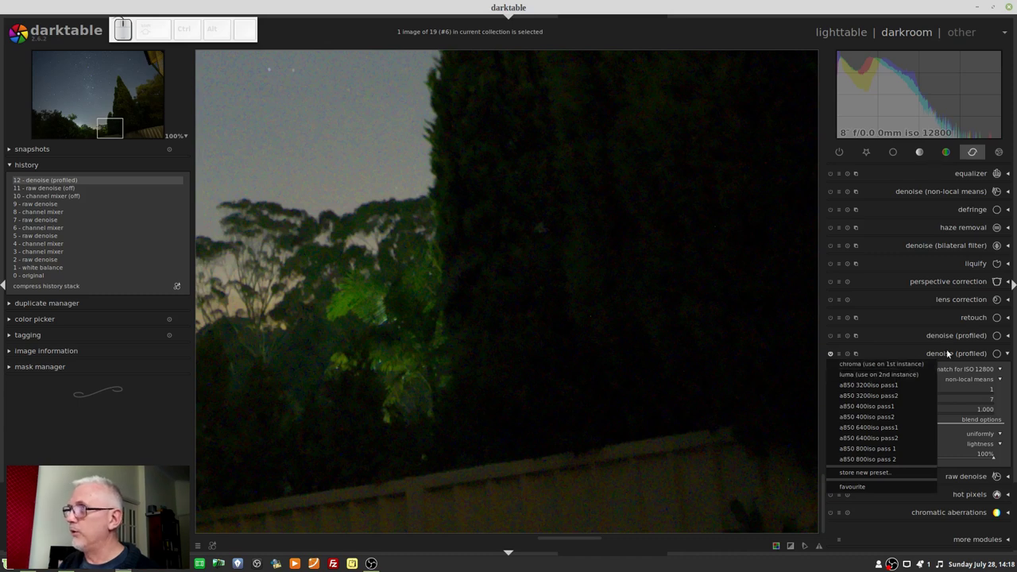
{"action": "left_click", "coordinate": [952, 358]}
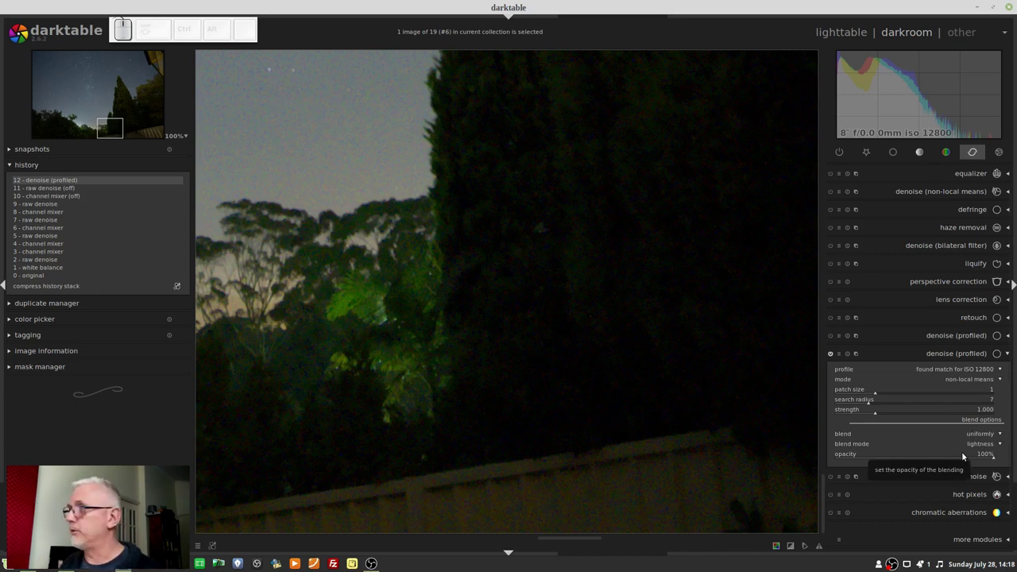
Apply the 'chroma (use on 1st instance)' preset instead, comparing 0% against 100% opacity
{"action": "left_click", "coordinate": [843, 354]}
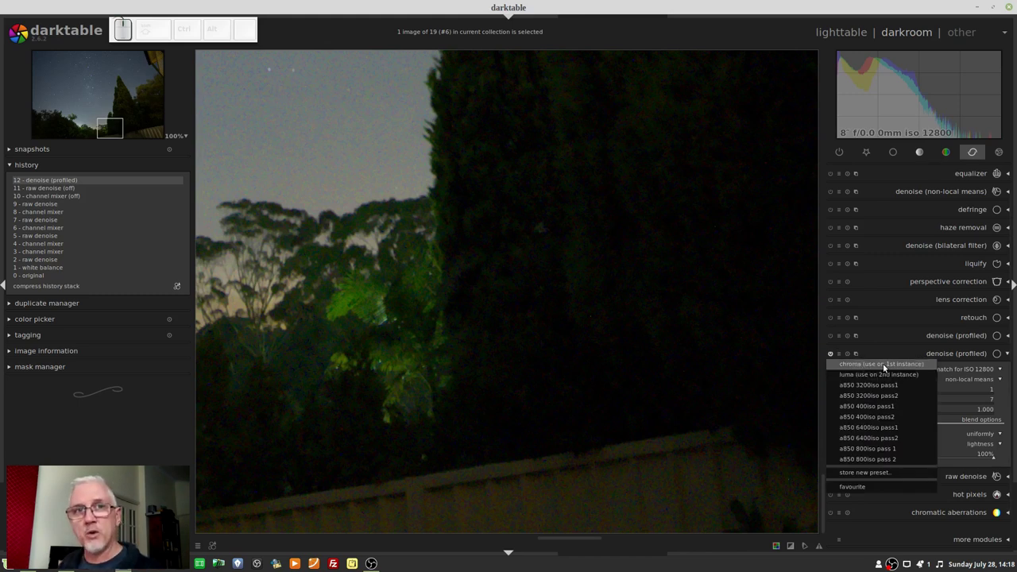
{"action": "left_click", "coordinate": [886, 366]}
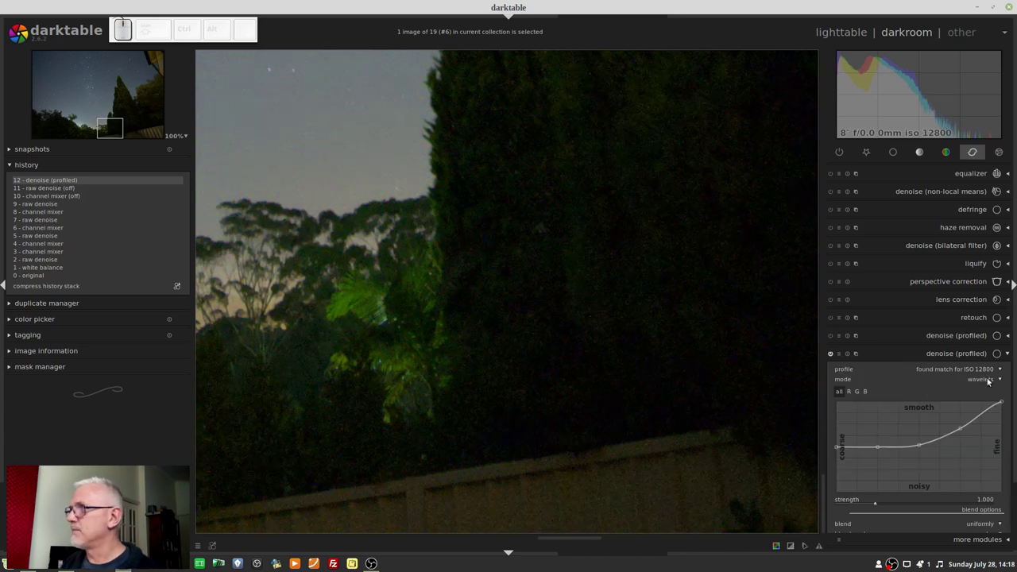
{"action": "scroll", "scroll_direction": "down", "scroll_amount": 3}
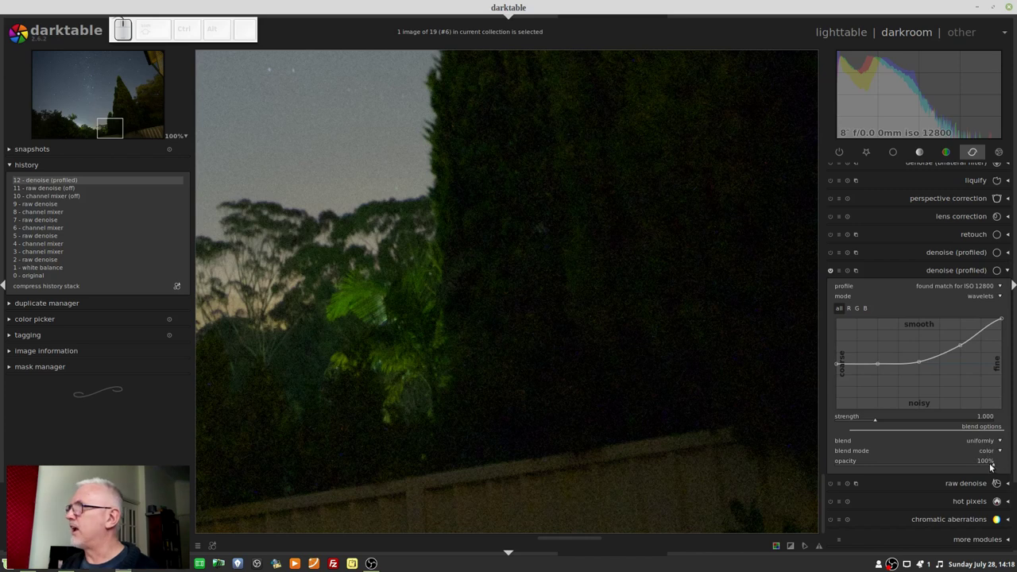
{"action": "left_click", "coordinate": [996, 466]}
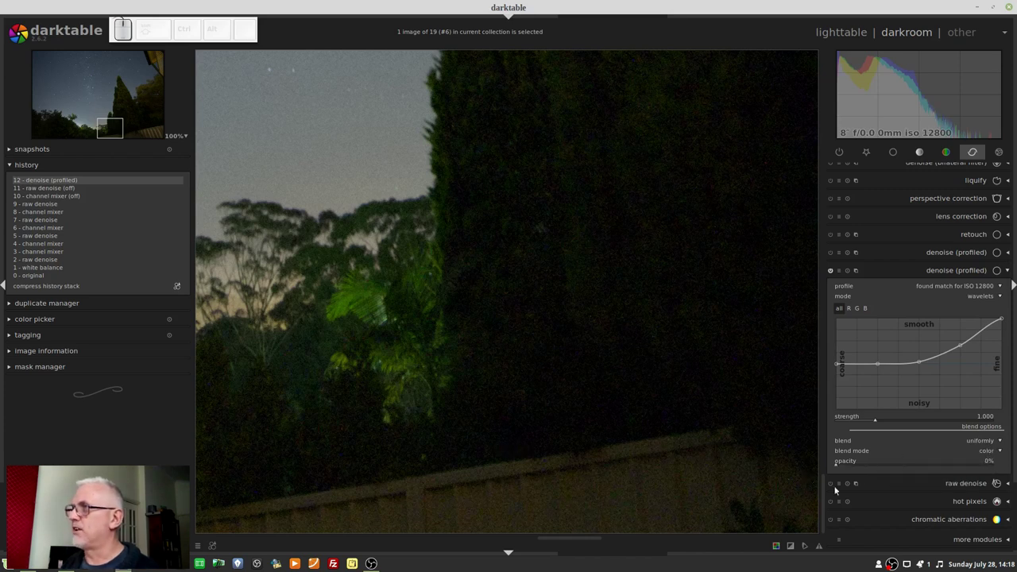
{"action": "left_click", "coordinate": [838, 465]}
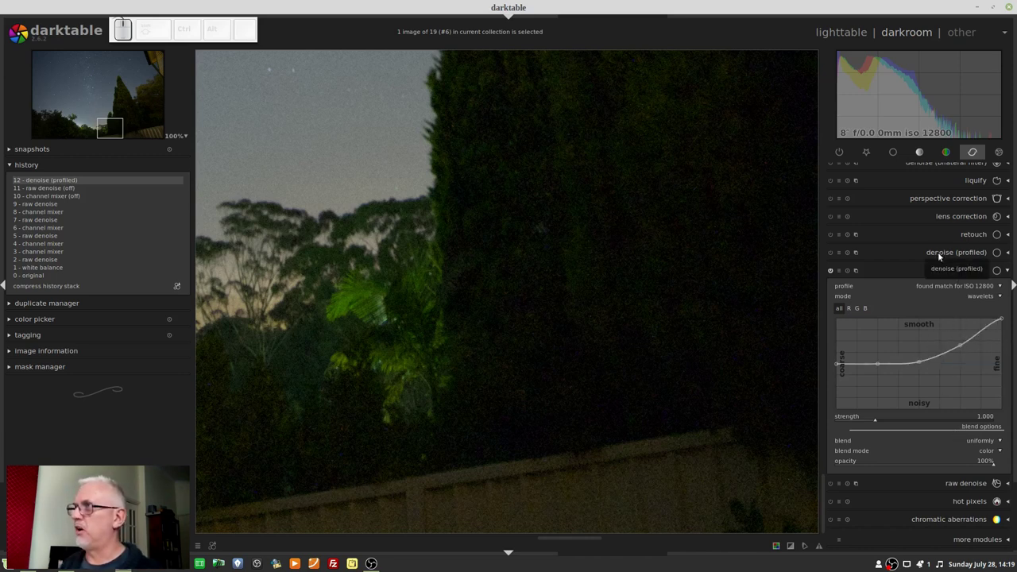
Give the other denoise (profiled) instance the 'luma (use on 2nd instance)' preset
{"action": "left_click", "coordinate": [904, 259]}
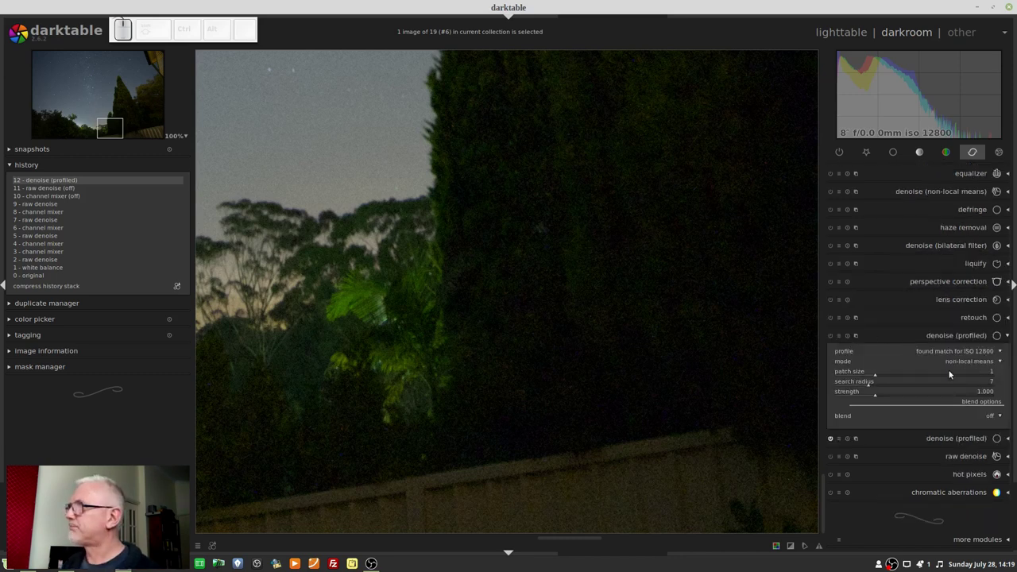
{"action": "left_click", "coordinate": [983, 365]}
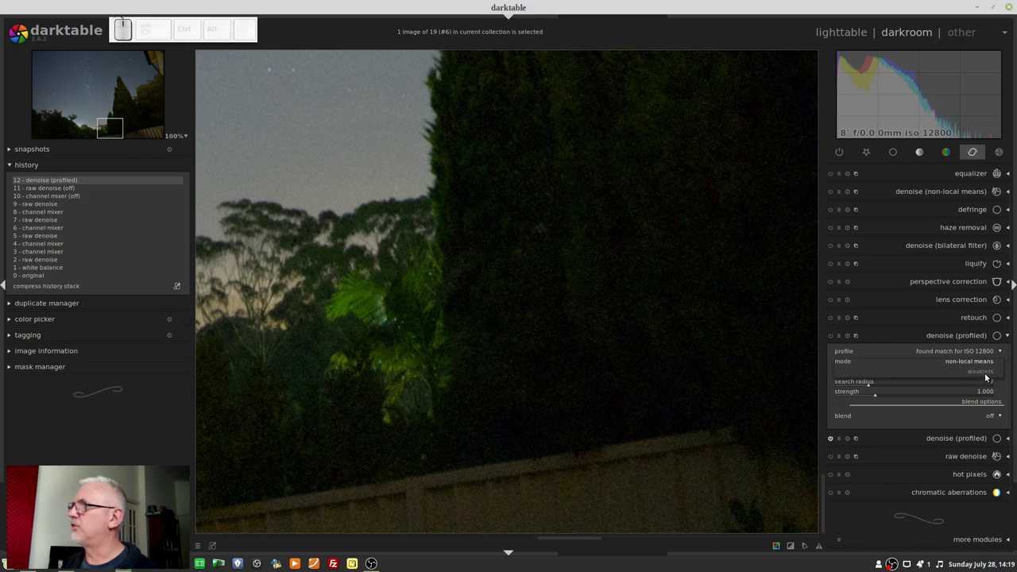
{"action": "left_click", "coordinate": [931, 334]}
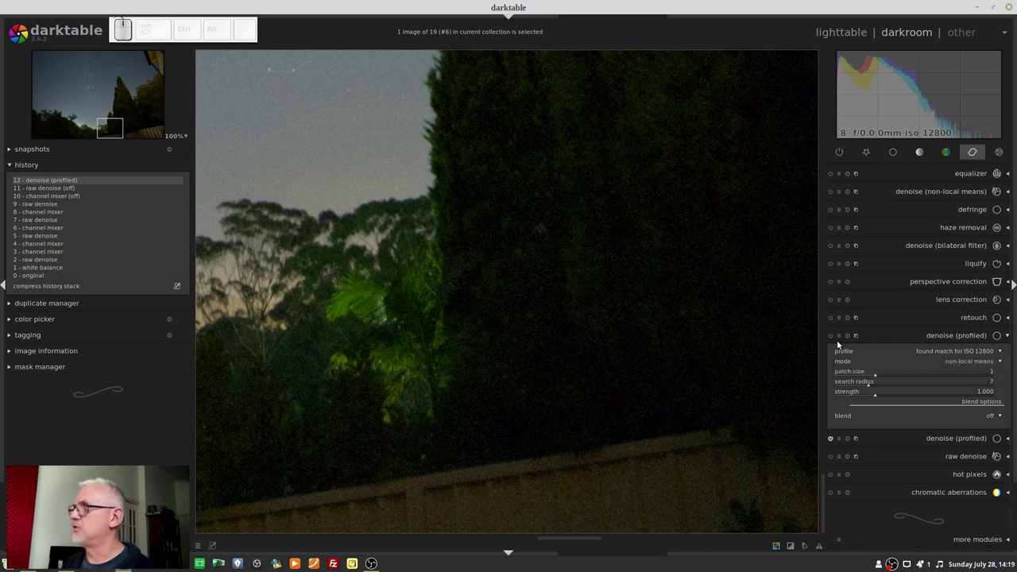
{"action": "left_click", "coordinate": [839, 340]}
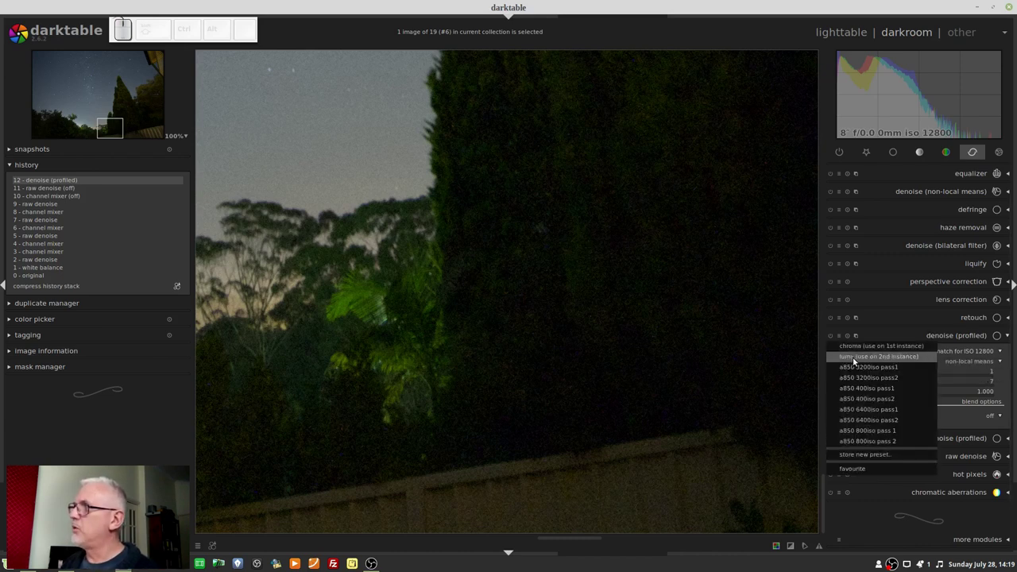
{"action": "left_click", "coordinate": [855, 359]}
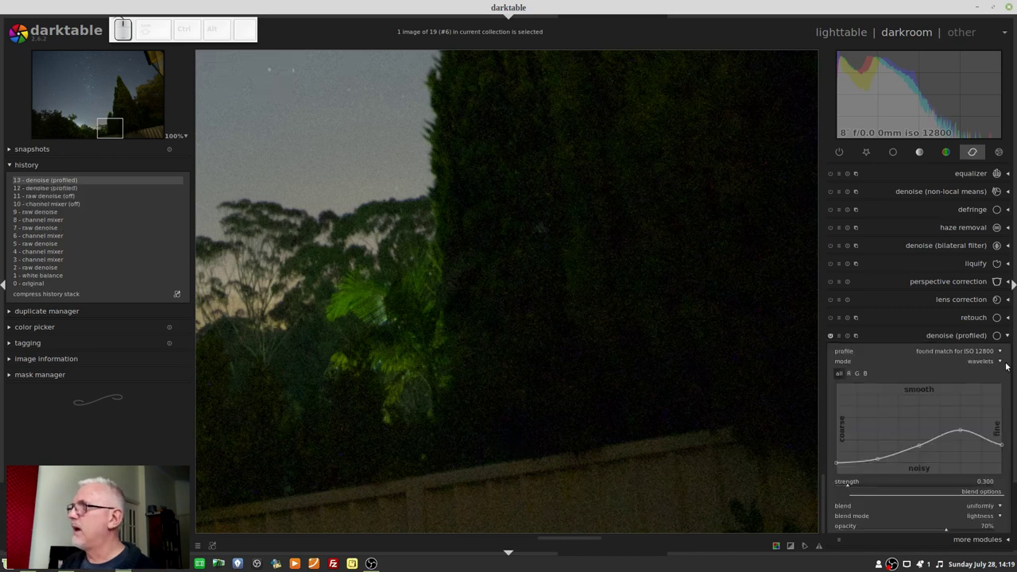
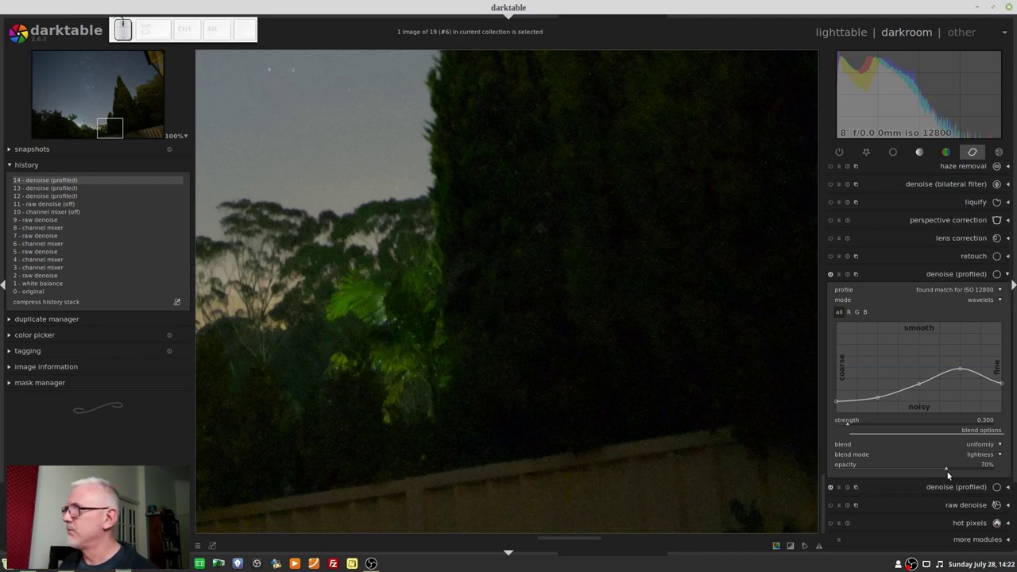
Enter exactly 70% blend opacity for the luma denoise instance
{"action": "left_click", "coordinate": [949, 469]}
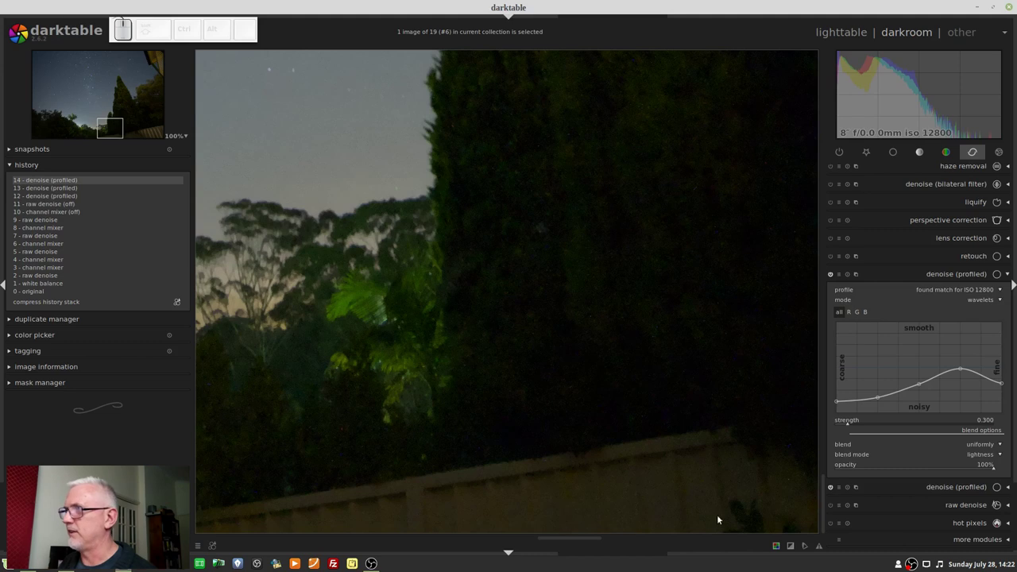
{"action": "right_click", "coordinate": [953, 470]}
{"action": "key", "text": "KP_7"}
{"action": "key", "text": "KP_0"}
{"action": "key", "text": "KP_Enter"}
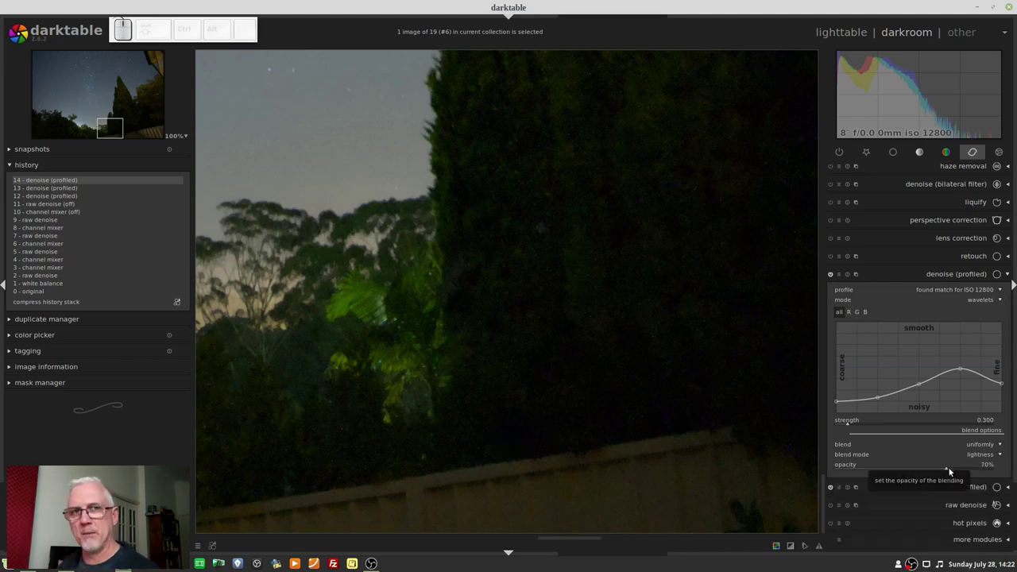
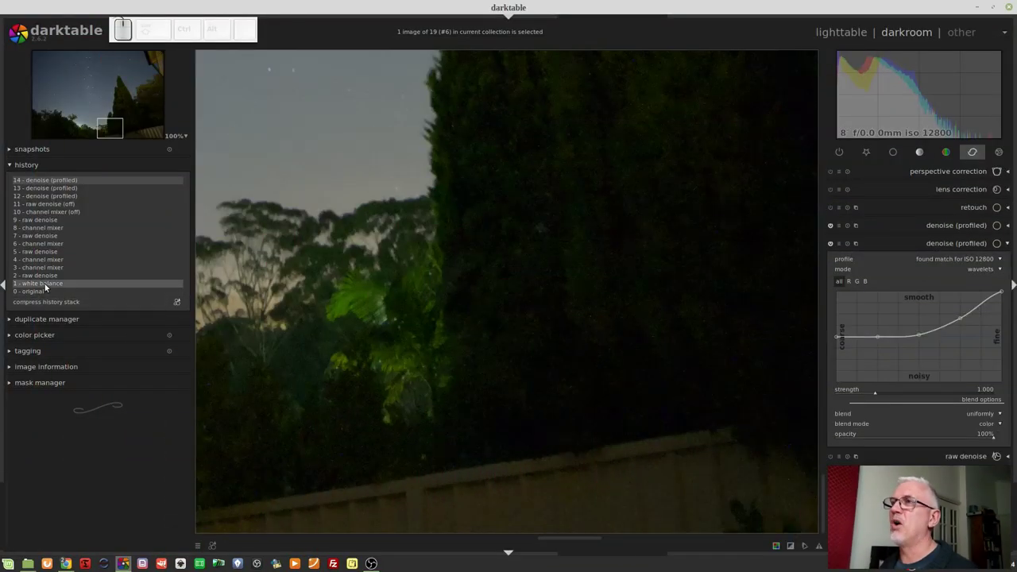
Rewind the history to the '1 - white balance' entry, dropping all denoising
{"action": "left_click", "coordinate": [47, 285]}
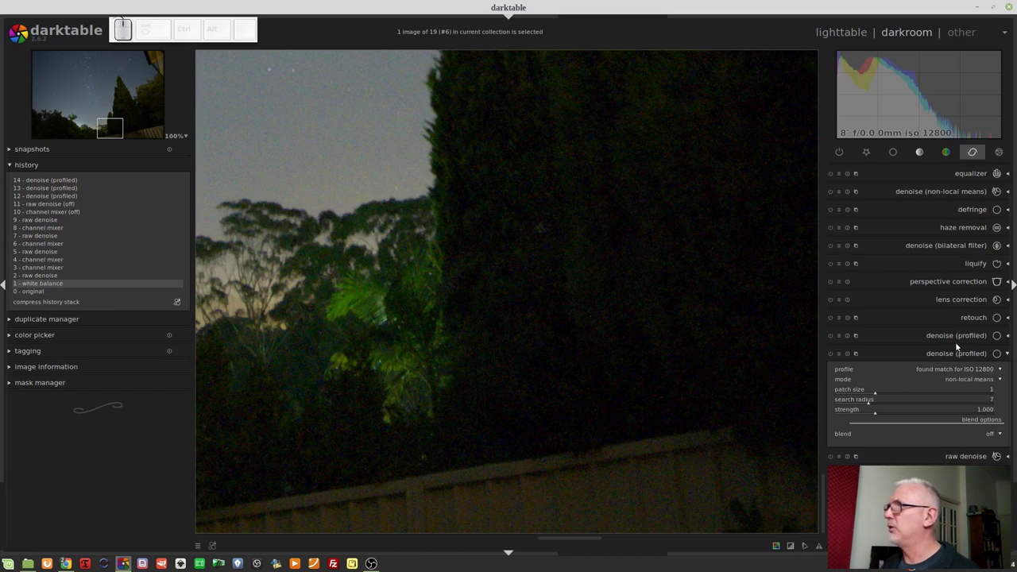
Expand and enable the denoise (bilateral filter) module after white balance
{"action": "left_click", "coordinate": [956, 247]}
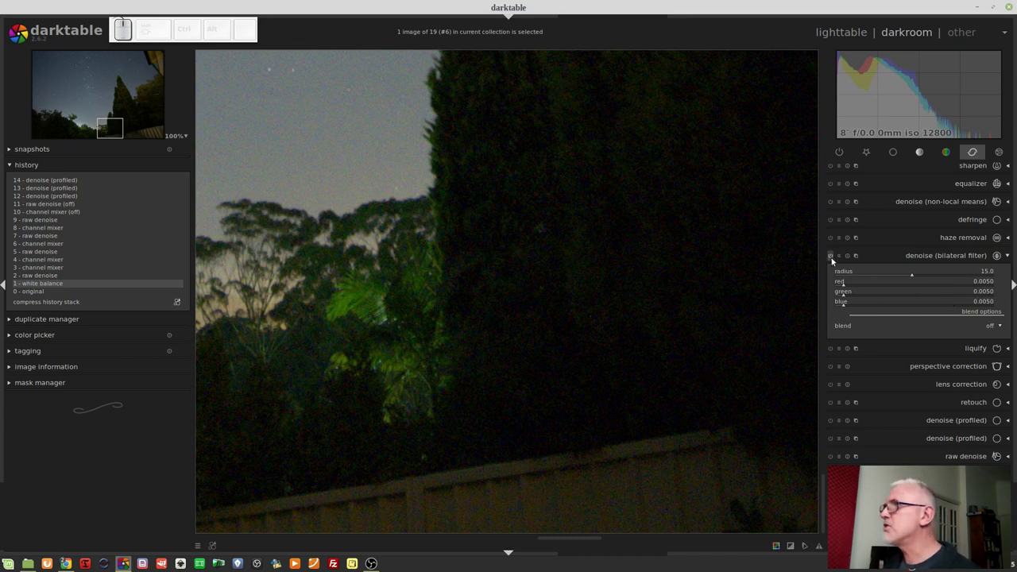
{"action": "left_click", "coordinate": [831, 258]}
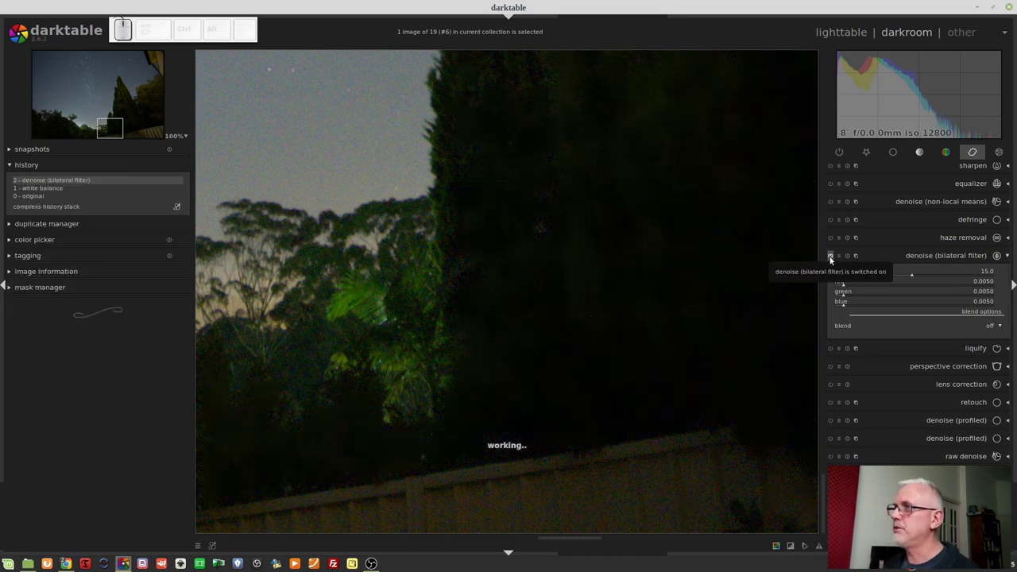